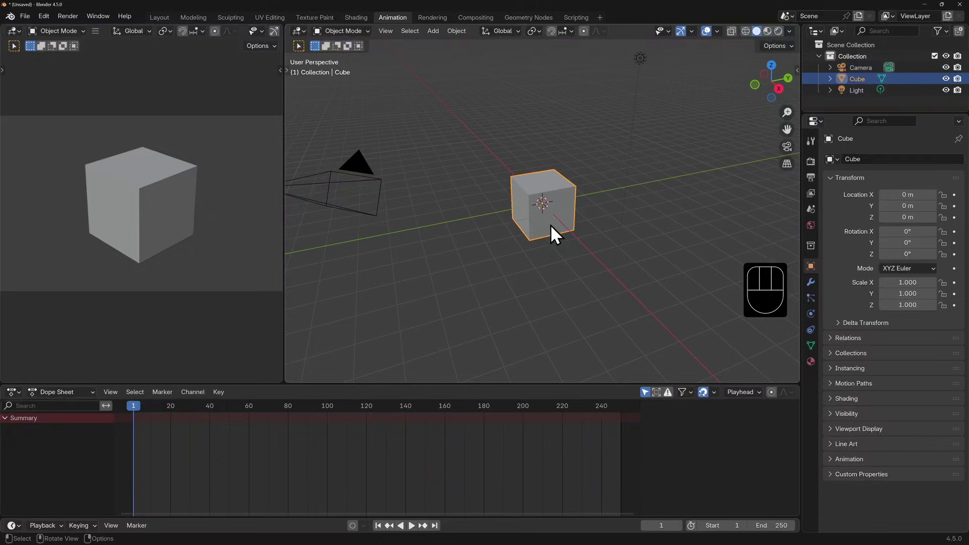
Move the cube to X -12 m and key its location, rotation and scale at frame 1
{"action": "key", "text": "g"}
{"action": "key", "text": "x"}
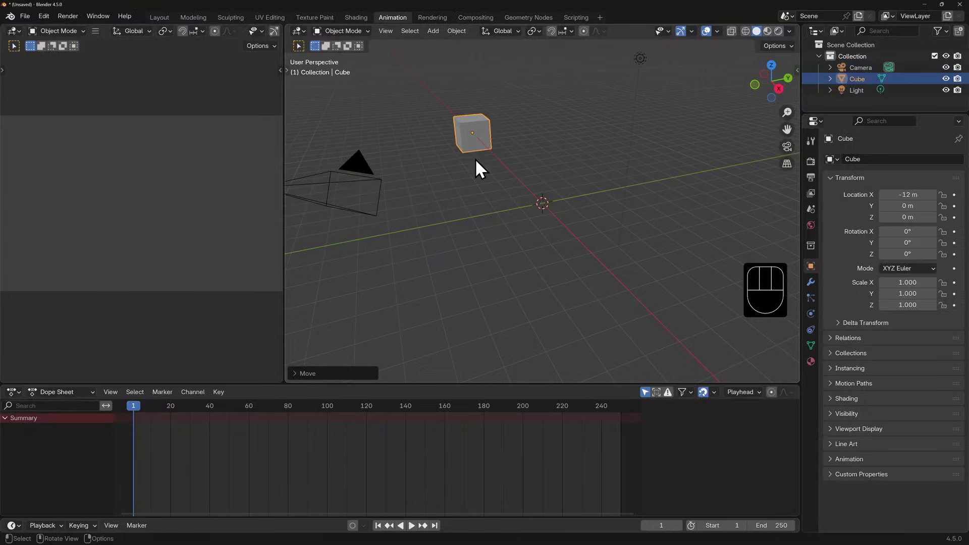
{"action": "key", "text": "i"}
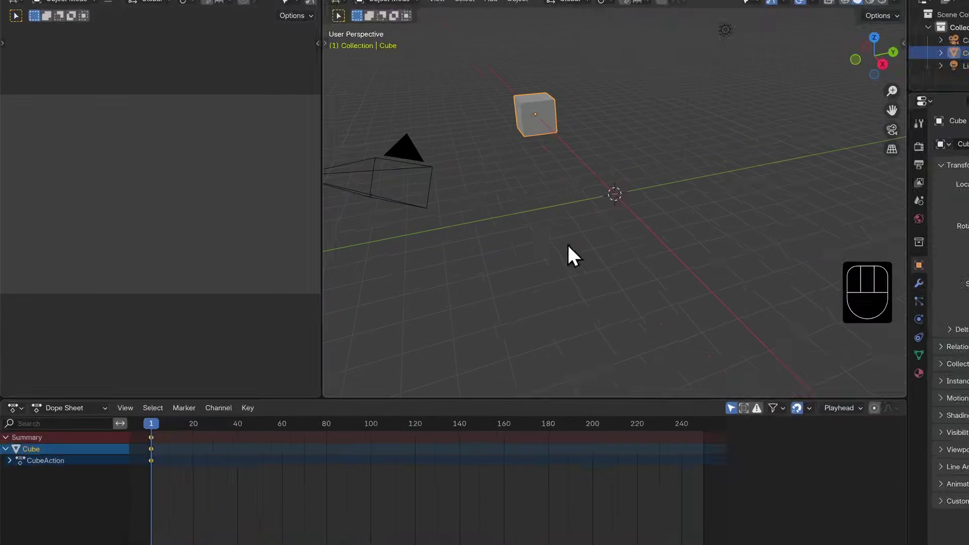
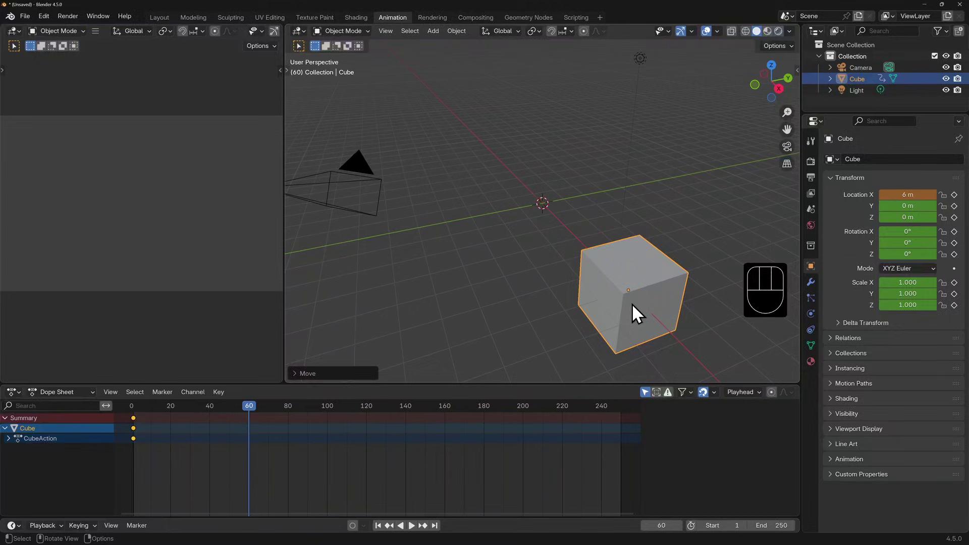
Key the cube at X 6 m on frame 60 as its second keyframe
{"action": "key", "text": "i"}
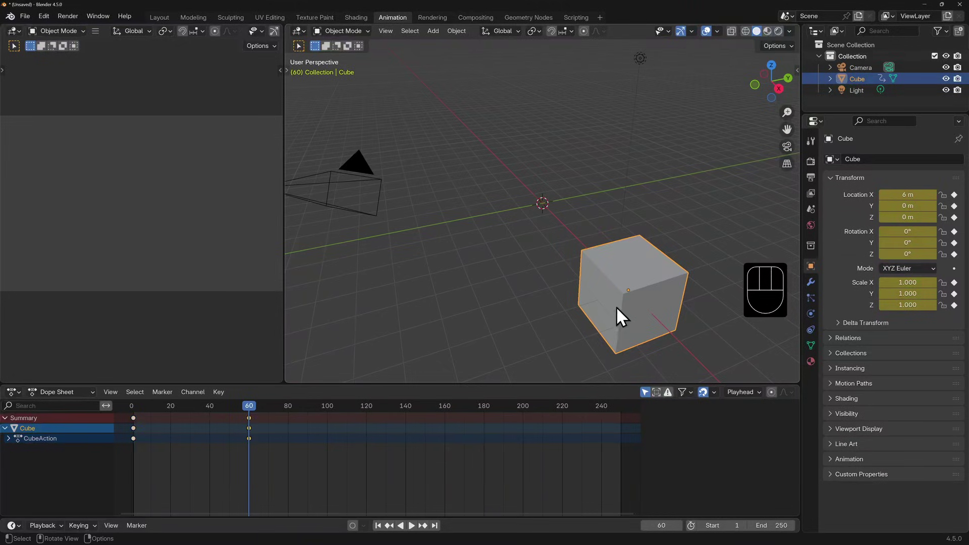
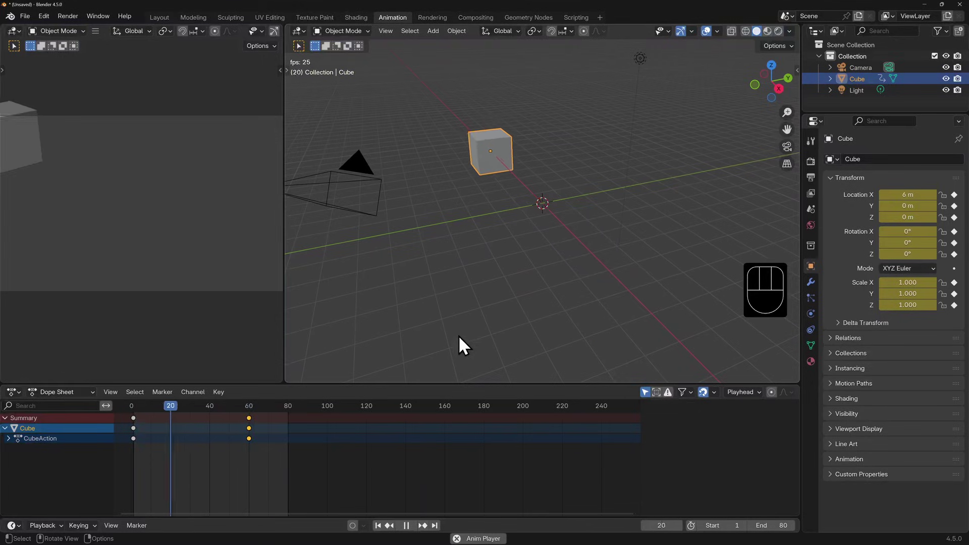
Stop playback after watching the cube slide between its two keyframes
{"action": "key", "text": "space"}
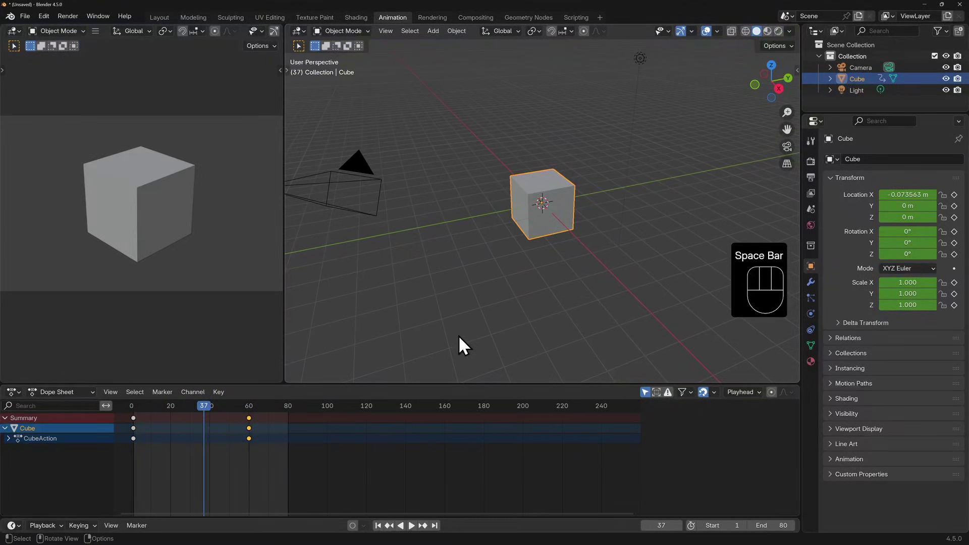
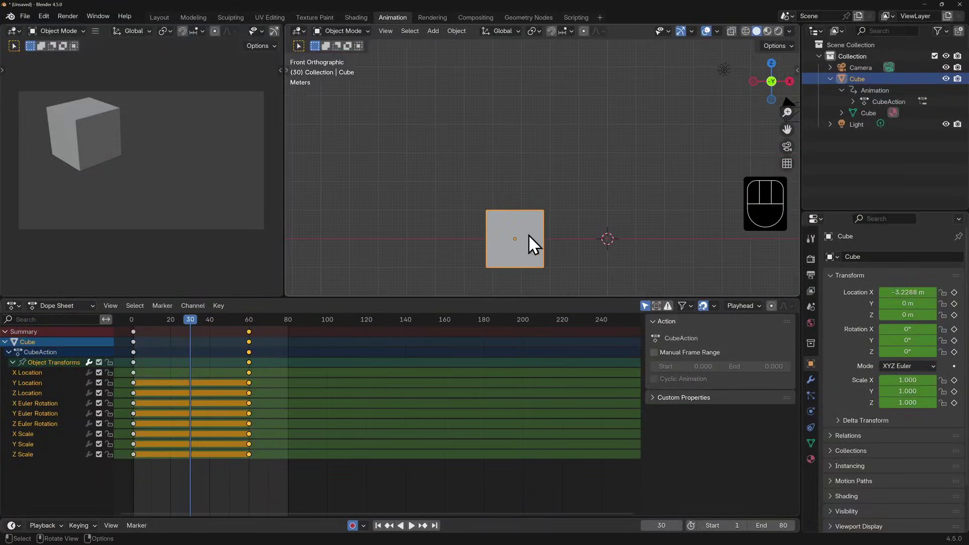
Raise the cube about 4 m on Z at frame 30 so auto-keying records its height
{"action": "key", "text": "g"}
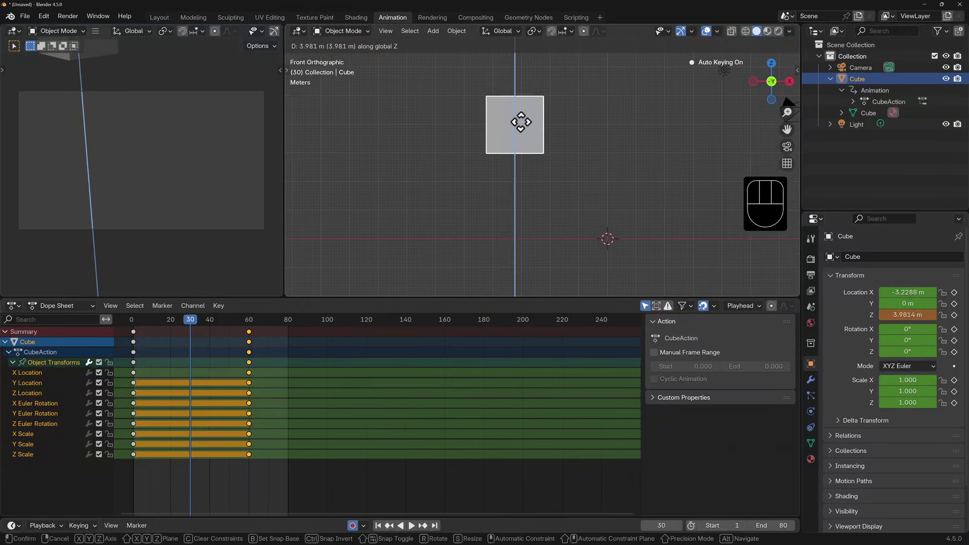
{"action": "left_click", "coordinate": [528, 131]}
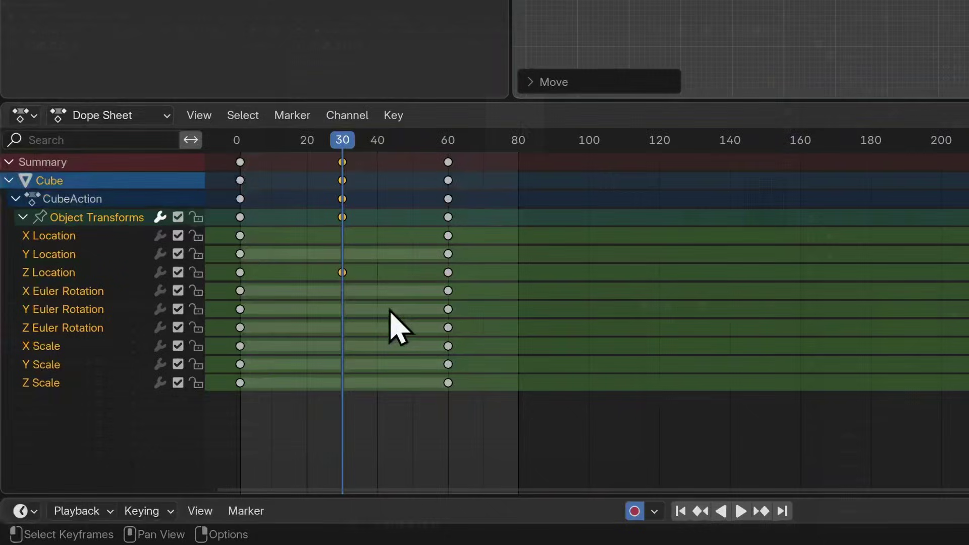
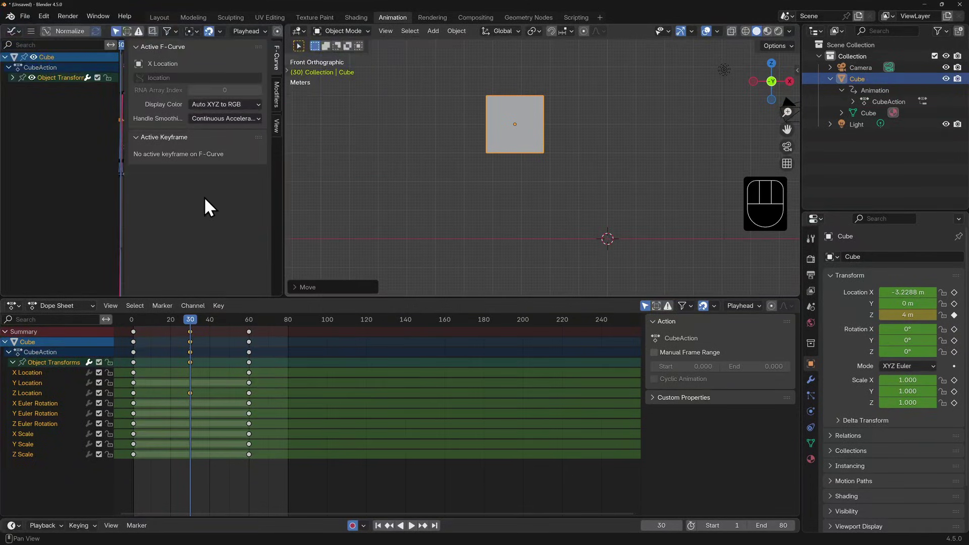
Orbit the viewport out of front view to see the cube's path in perspective
{"action": "left_click_drag", "start_coordinate": [536, 196], "coordinate": [602, 181]}
{"action": "left_click_drag", "start_coordinate": [602, 181], "coordinate": [543, 208]}
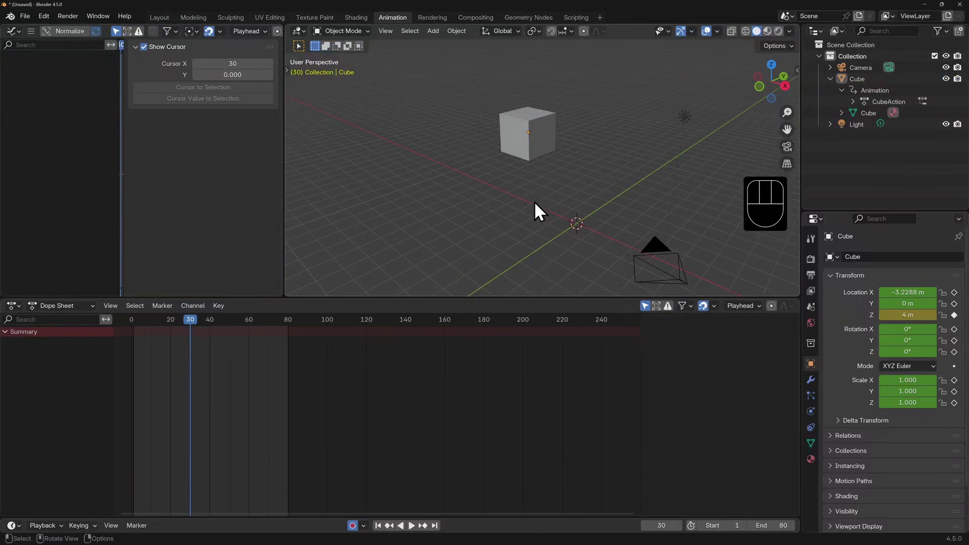
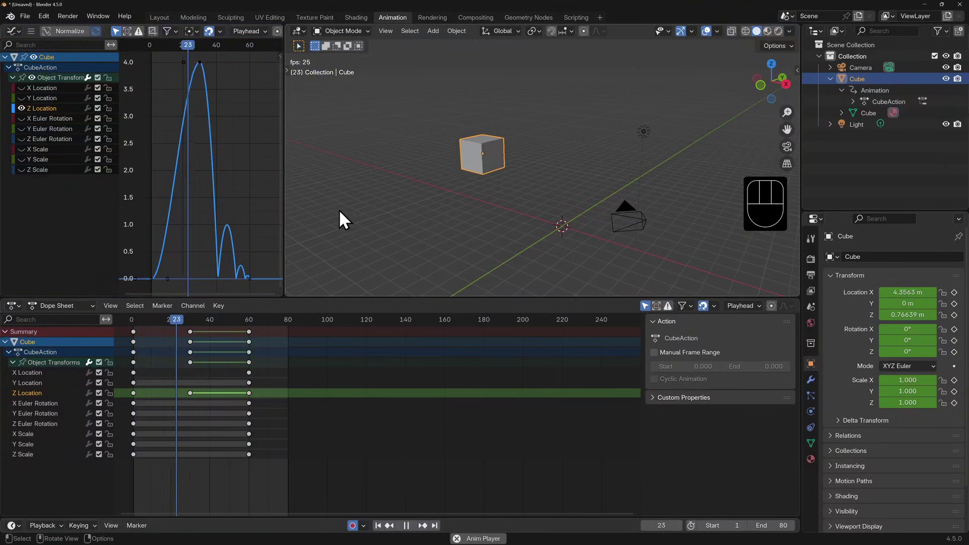
Orbit the scene during playback to watch the cube's decaying bounces
{"action": "left_click_drag", "start_coordinate": [560, 246], "coordinate": [553, 216]}
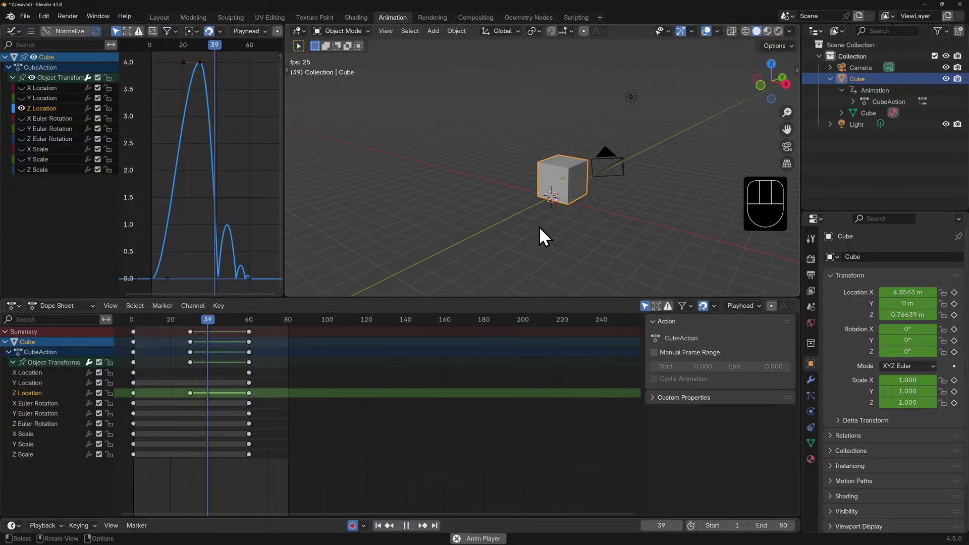
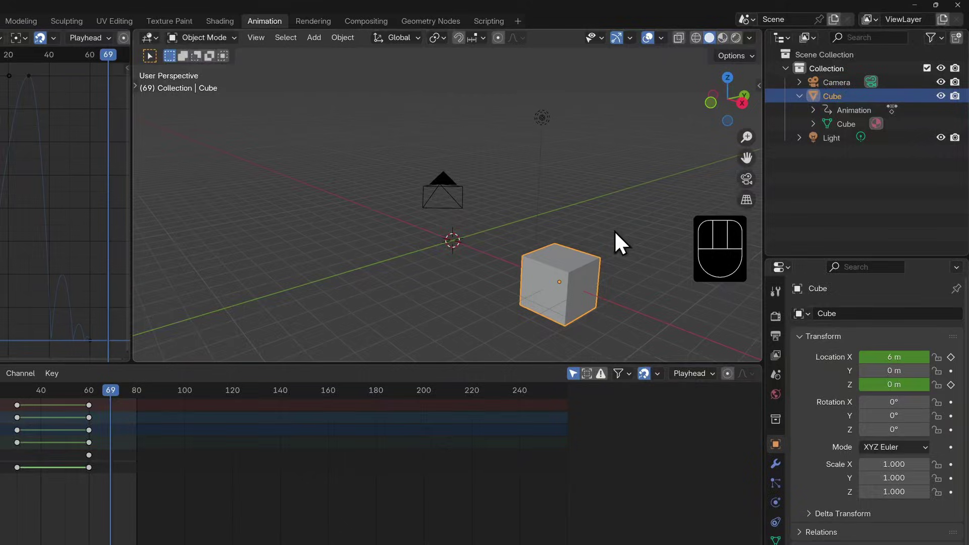
View the cube close up and centred from the front orthographic view
{"action": "key", "text": "KP_1"}
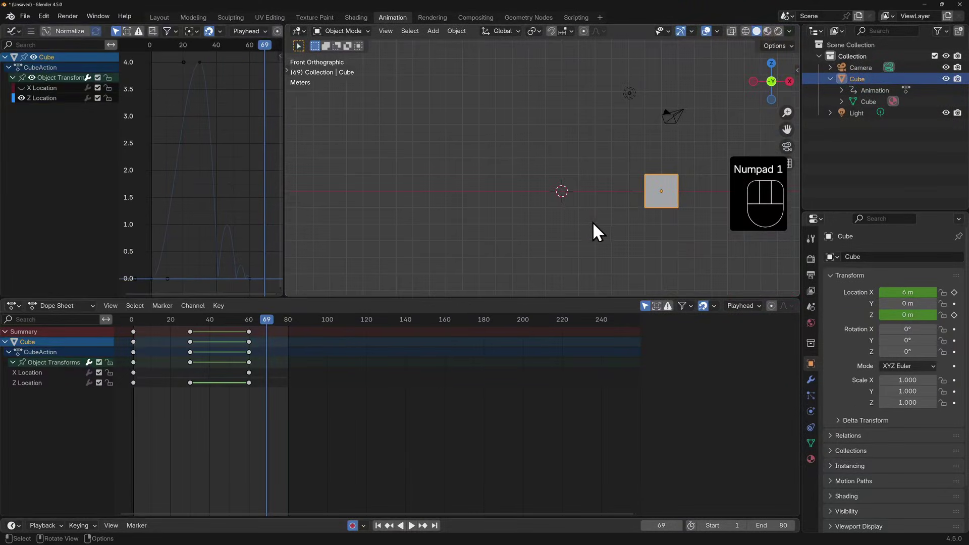
{"action": "left_click_drag", "start_coordinate": [602, 225], "coordinate": [448, 244]}
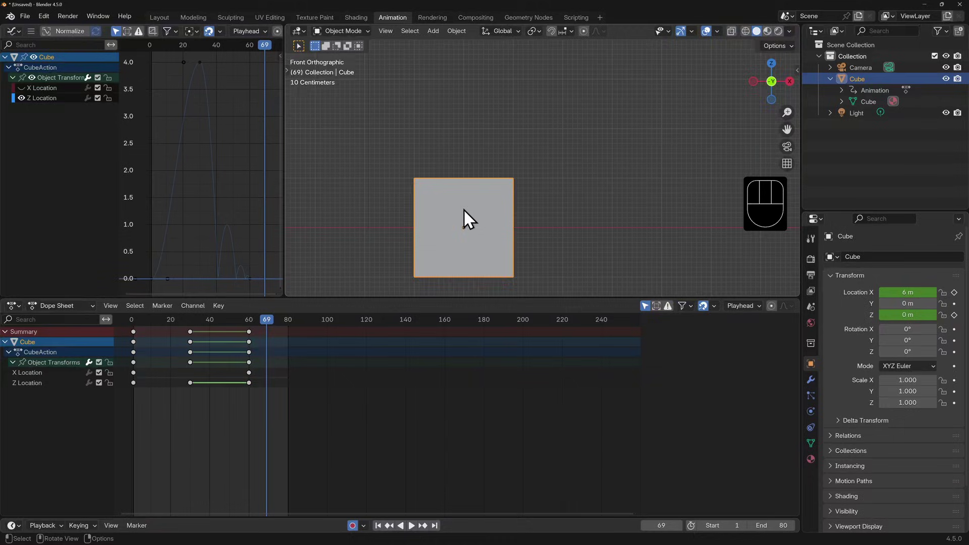
{"action": "left_click_drag", "start_coordinate": [472, 218], "coordinate": [527, 193]}
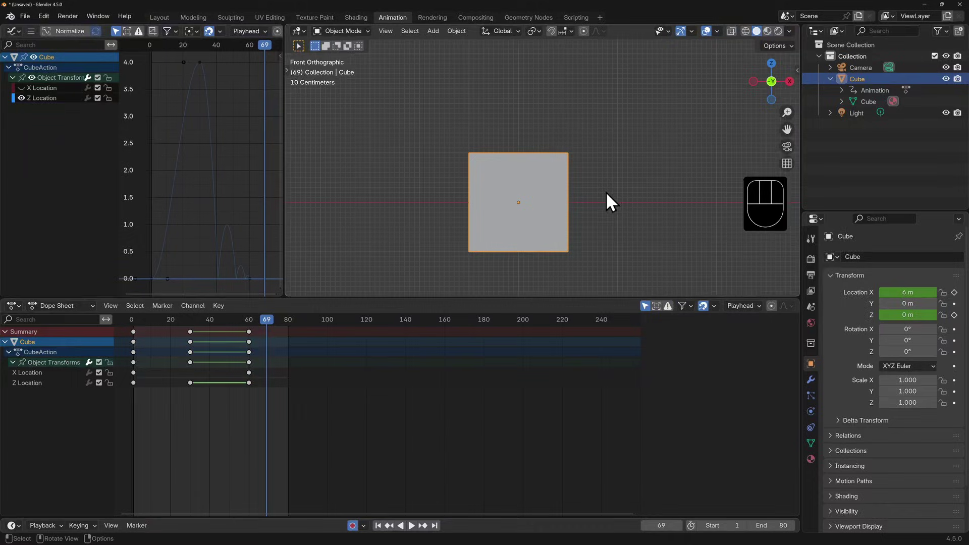
Shift the whole cube mesh up 1 m so its origin sits at the bottom face
{"action": "key", "text": "Tab"}
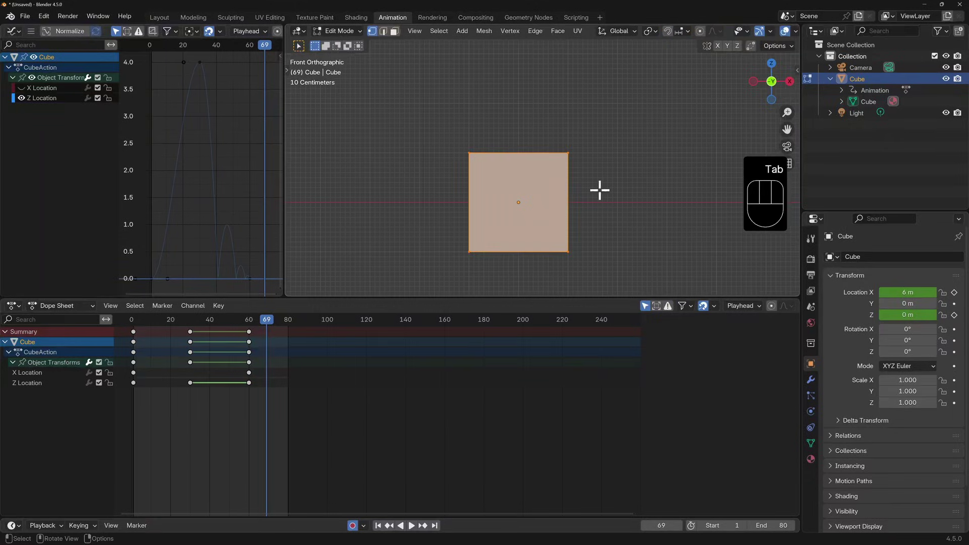
{"action": "key", "text": "a"}
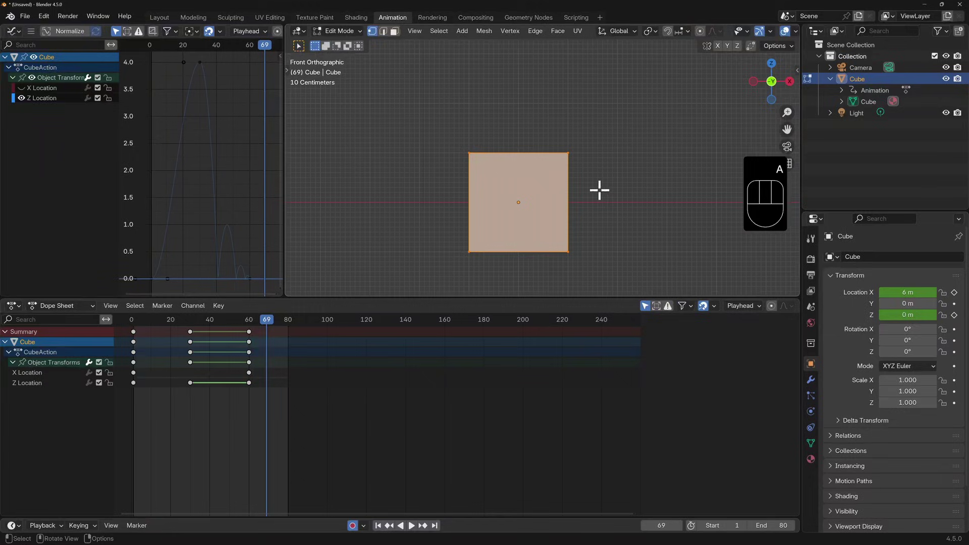
{"action": "key", "text": "g"}
{"action": "key", "text": "z"}
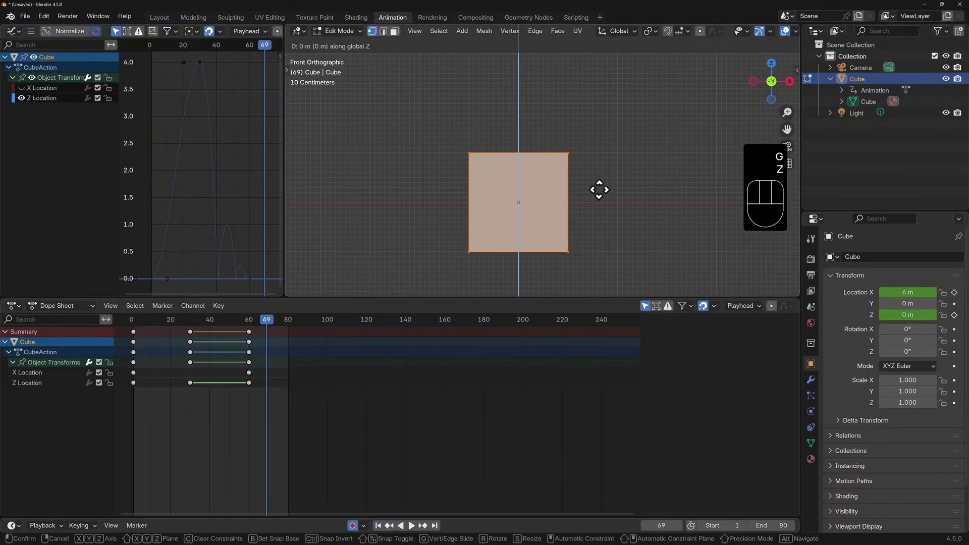
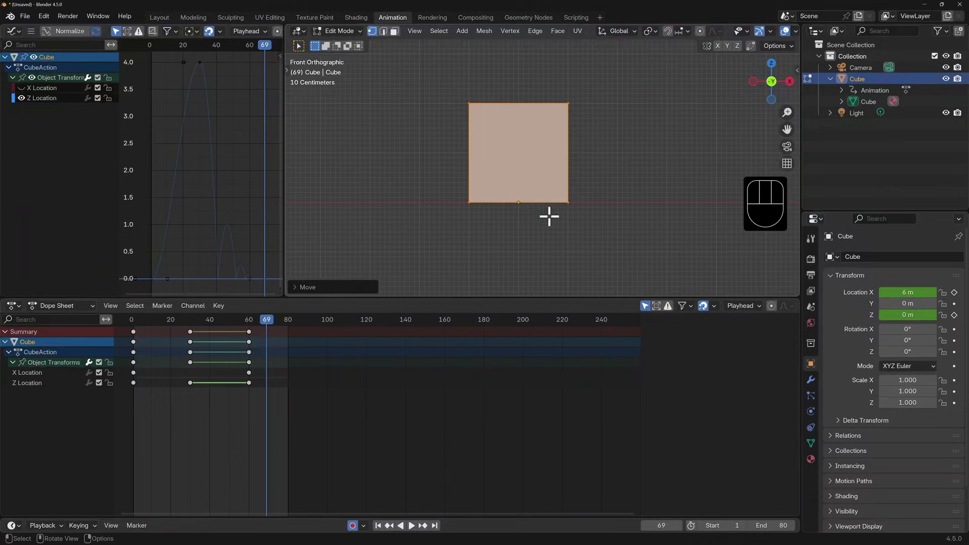
{"action": "key", "text": "Tab"}
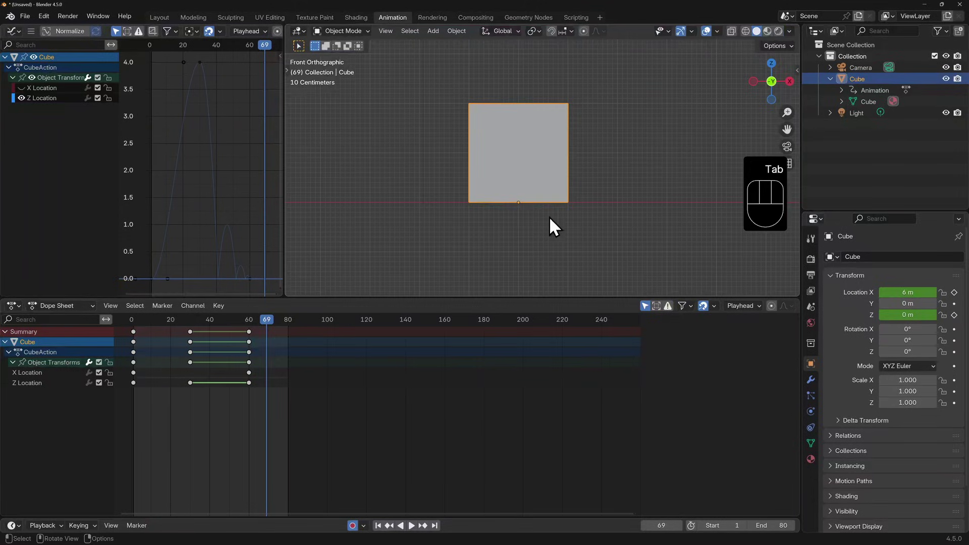
{"action": "left_click_drag", "start_coordinate": [662, 178], "coordinate": [606, 214]}
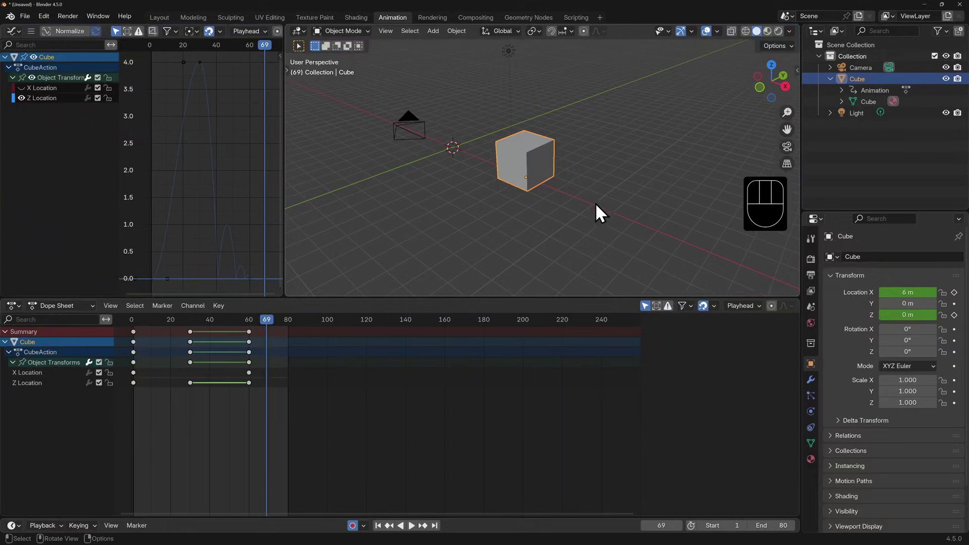
{"action": "middle_click", "coordinate": [578, 216]}
{"action": "left_click_drag", "start_coordinate": [536, 206], "coordinate": [613, 247]}
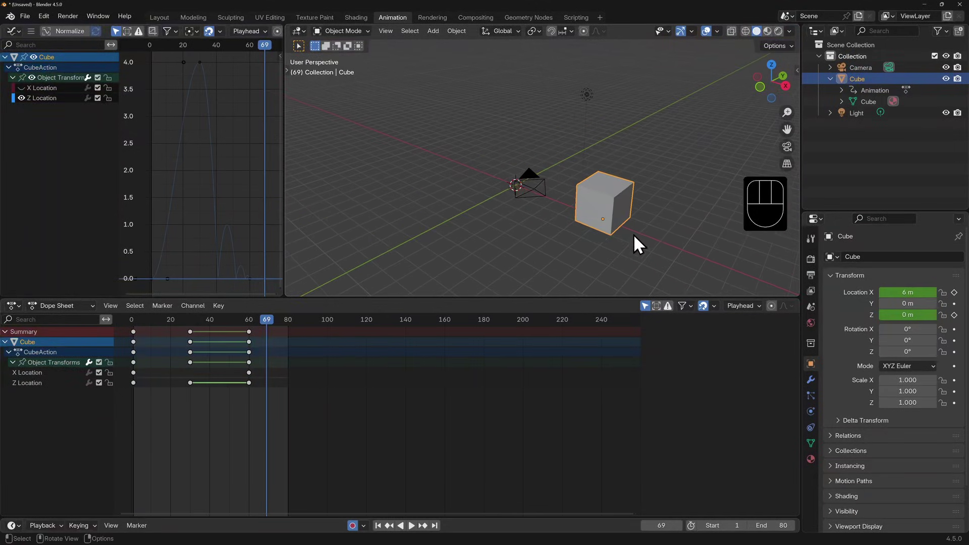
Add a plane, scale it into a large ground floor, and check the bounce over it
{"action": "key", "text": "shift+a"}
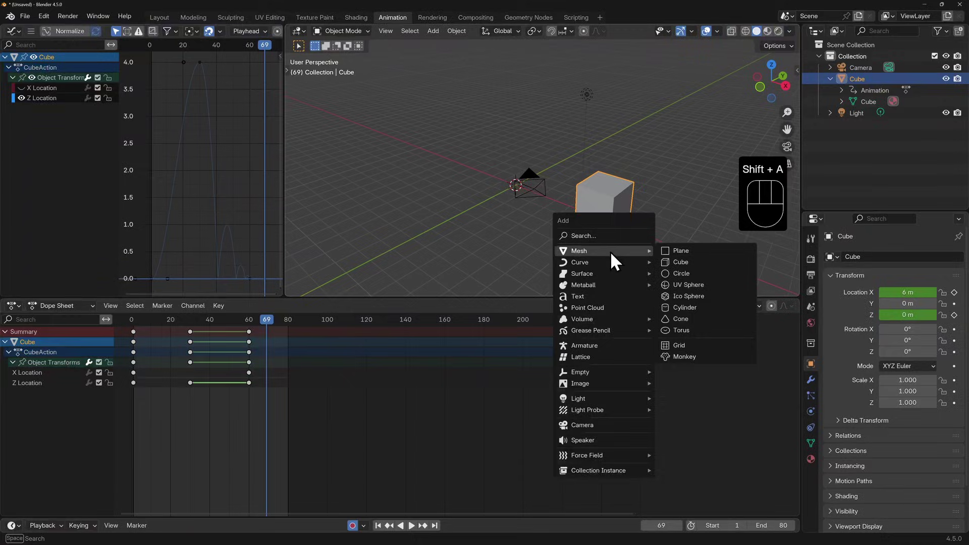
{"action": "key", "text": "Tab"}
{"action": "key", "text": "s"}
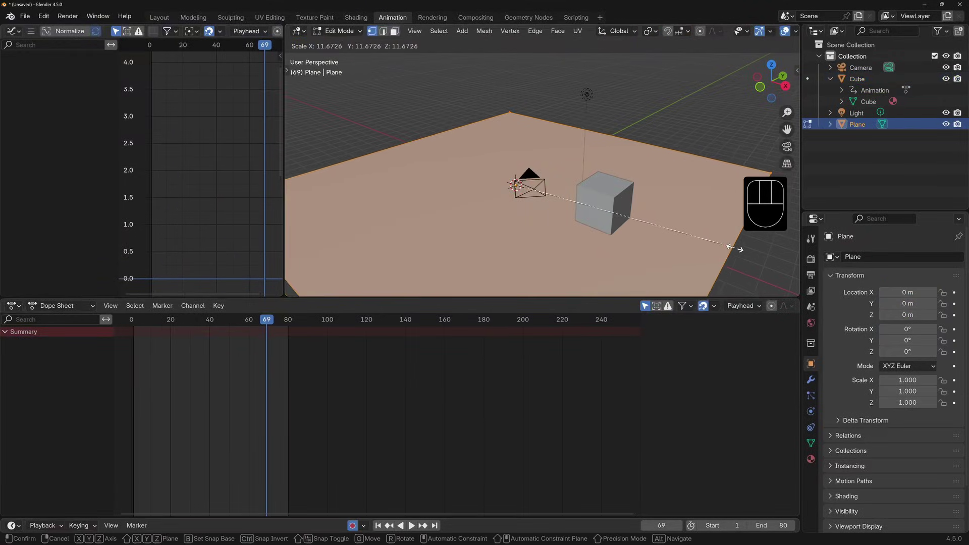
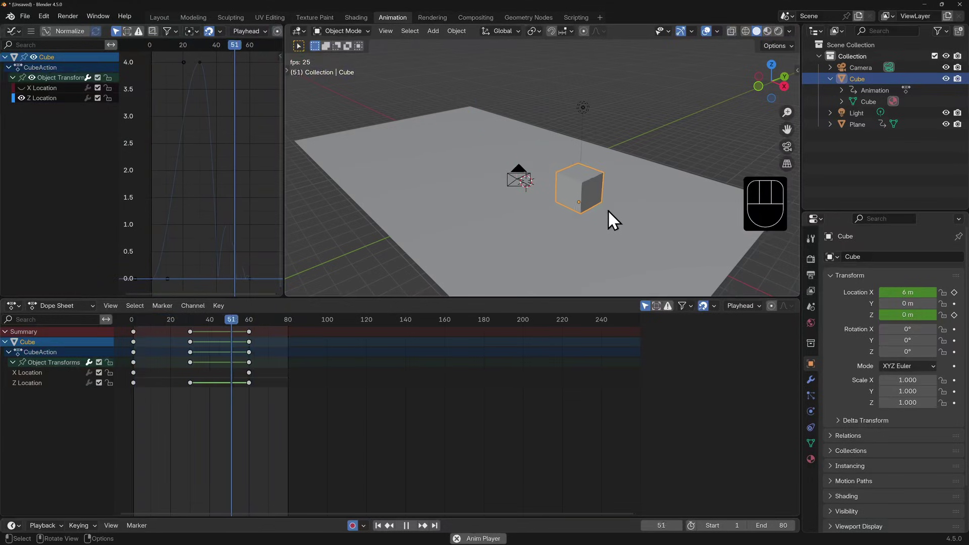
{"action": "key", "text": "space"}
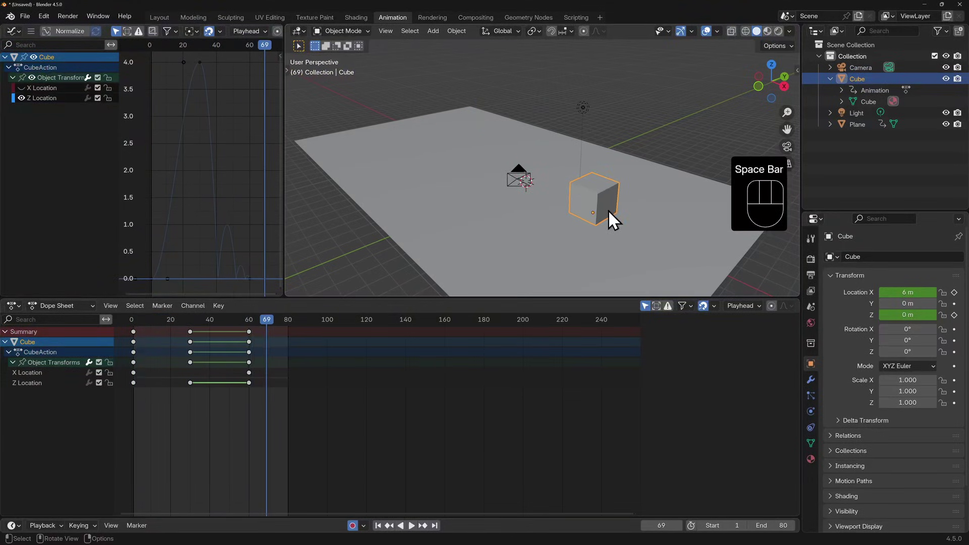
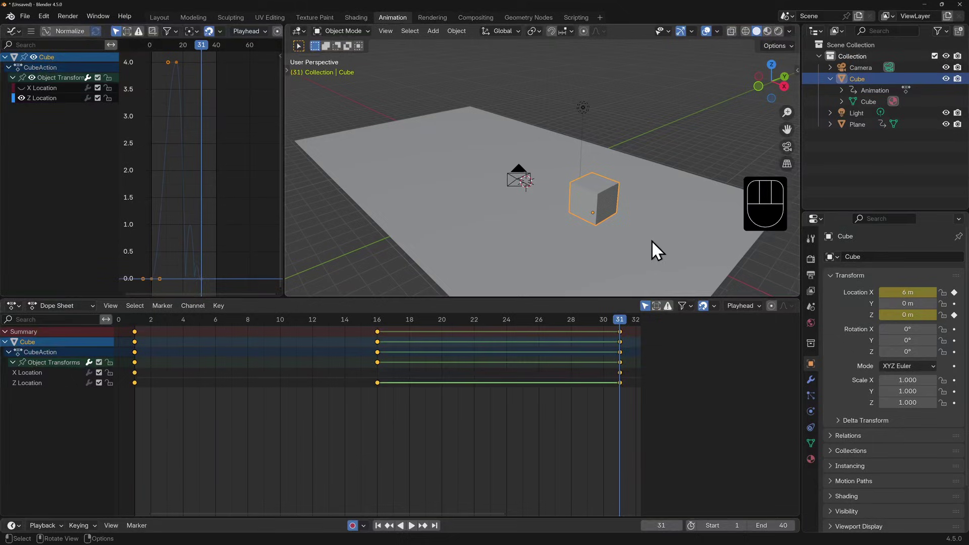
Play back the compressed 40-frame bounce animation and stop it
{"action": "key", "text": "space"}
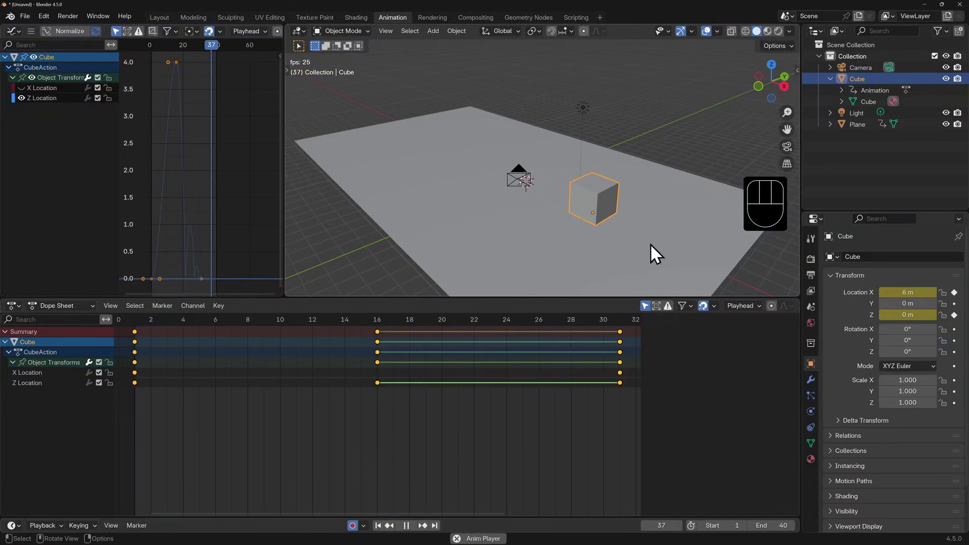
{"action": "key", "text": "space"}
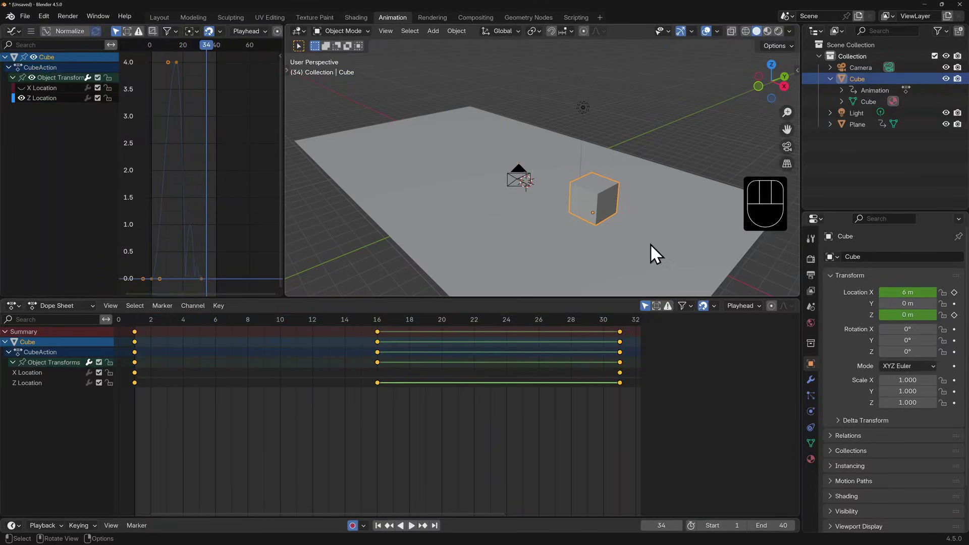
Lower the frame-16 Z Location peak slightly to about 3.74 m, then return to frame 1
{"action": "left_click", "coordinate": [373, 328]}
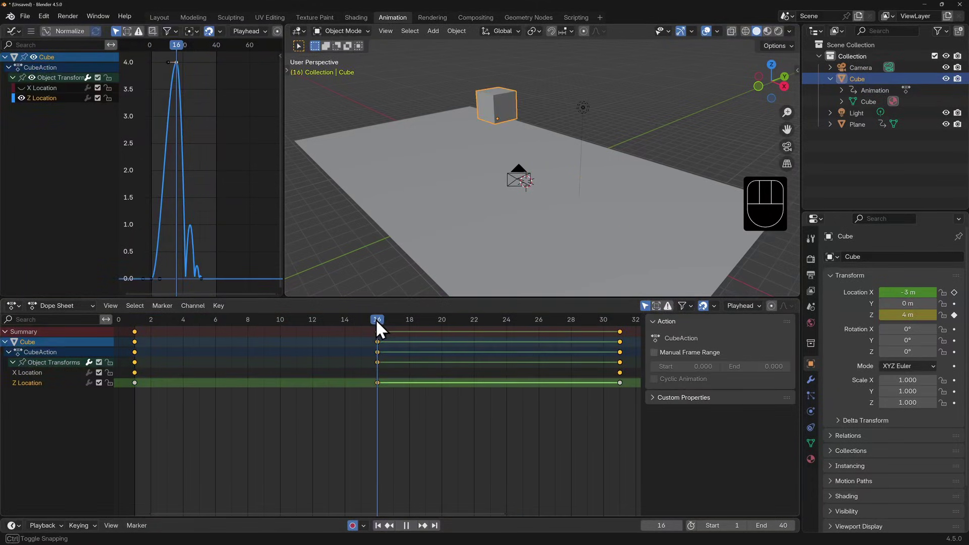
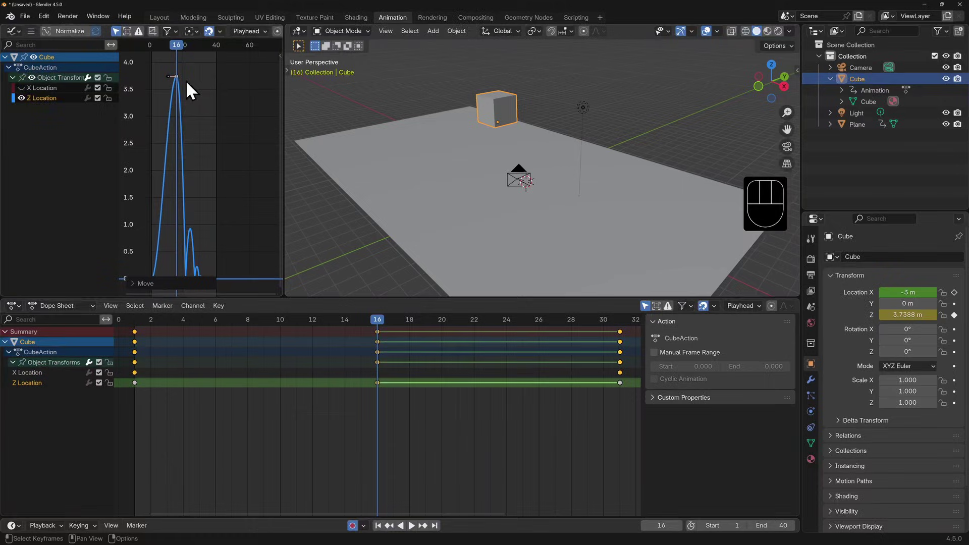
{"action": "left_click", "coordinate": [382, 332]}
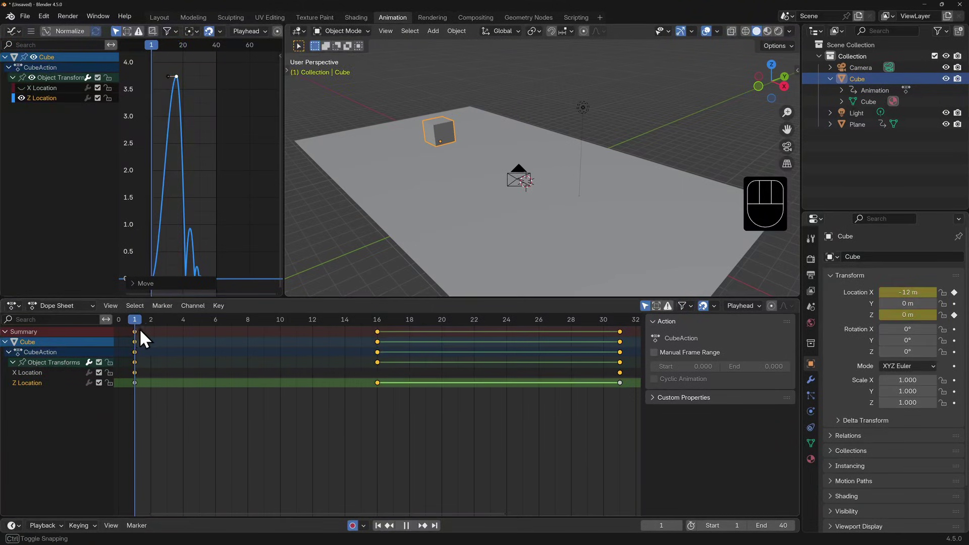
{"action": "key", "text": "space"}
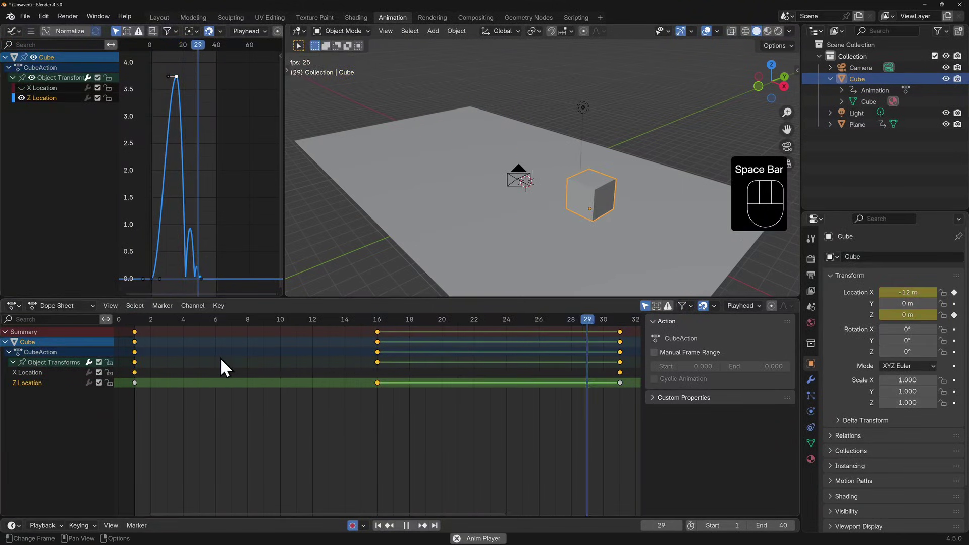
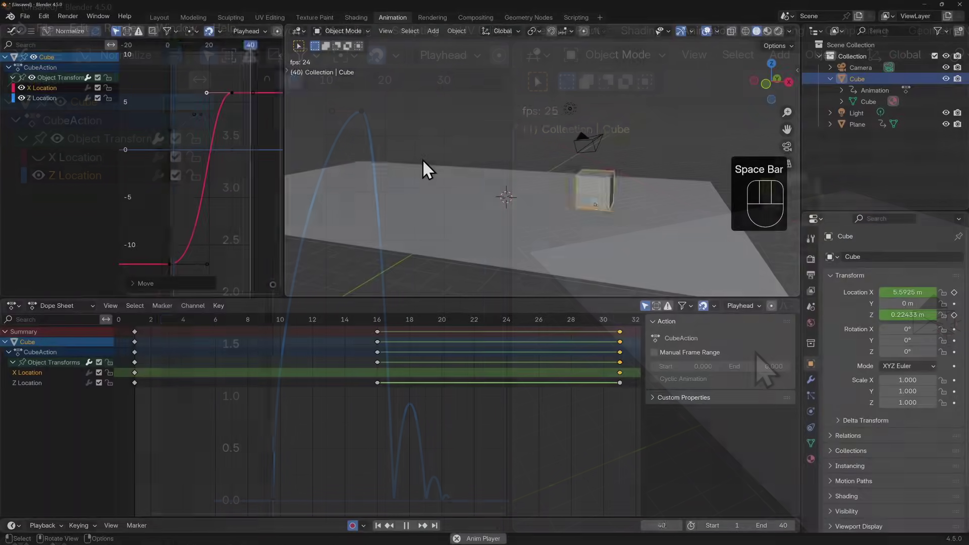
Nudge a selected Graph Editor key along X and review the bounce in playback
{"action": "key", "text": "space"}
{"action": "left_click_drag", "start_coordinate": [219, 271], "coordinate": [237, 268]}
{"action": "key", "text": "g"}
{"action": "key", "text": "x"}
{"action": "key", "text": "space"}
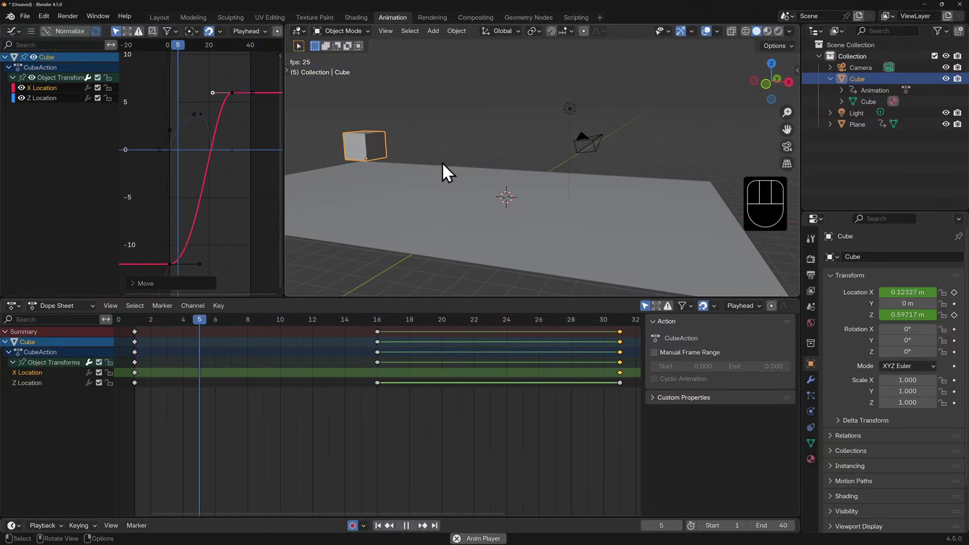
{"action": "key", "text": "space"}
Raise the frame-16 Z Location peak to about 7.1 m and play back to check
{"action": "left_click", "coordinate": [209, 125]}
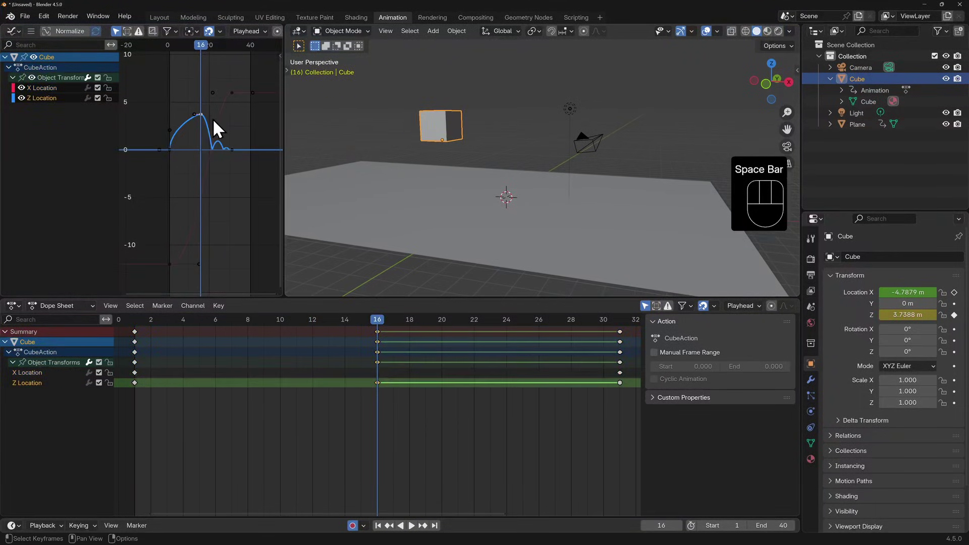
{"action": "key", "text": "g"}
{"action": "key", "text": "y"}
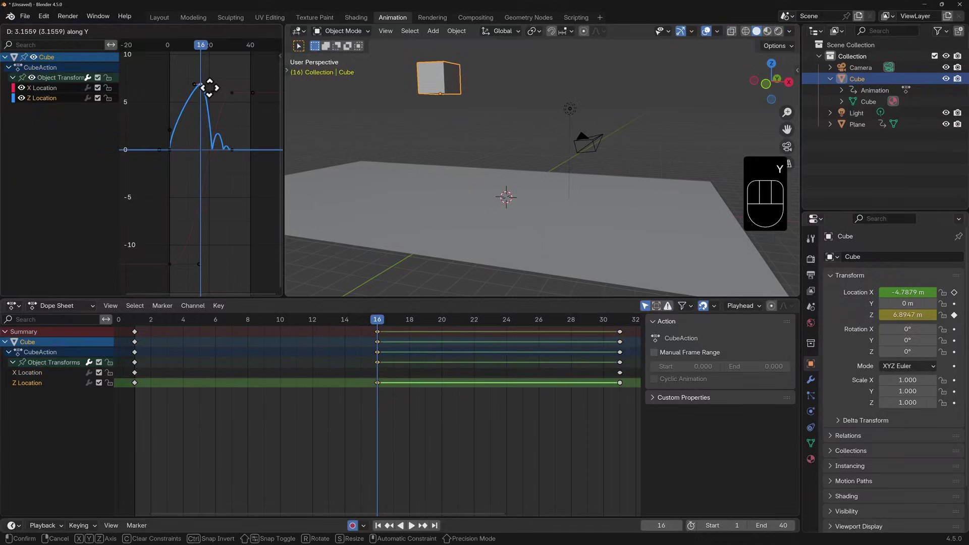
{"action": "left_click", "coordinate": [198, 91]}
{"action": "key", "text": "g"}
{"action": "key", "text": "x"}
{"action": "left_click", "coordinate": [188, 89]}
{"action": "key", "text": "space"}
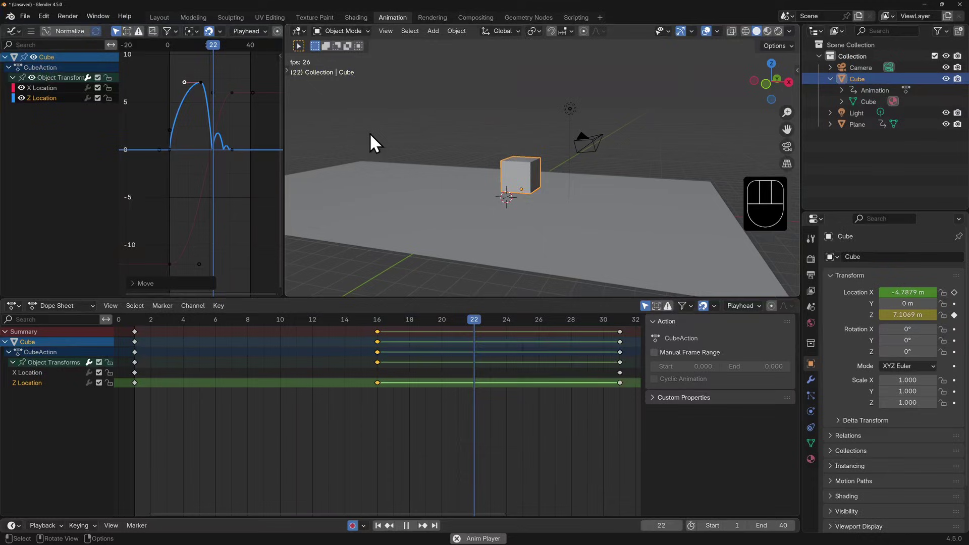
{"action": "key", "text": "space"}
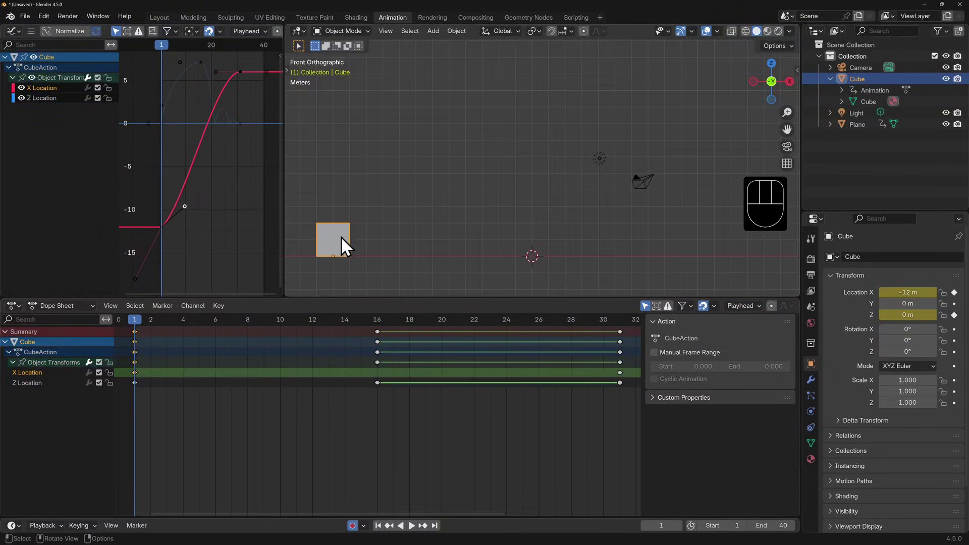
Squash the cube to 0.7 Z scale on contact and stretch it taller at the frame-16 peak
{"action": "key", "text": "s"}
{"action": "key", "text": "z"}
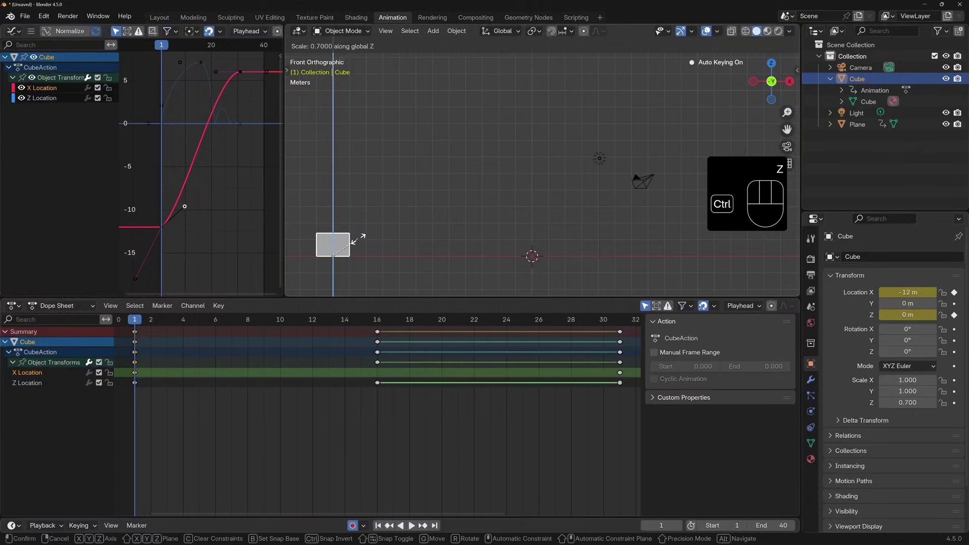
{"action": "left_click", "coordinate": [365, 248]}
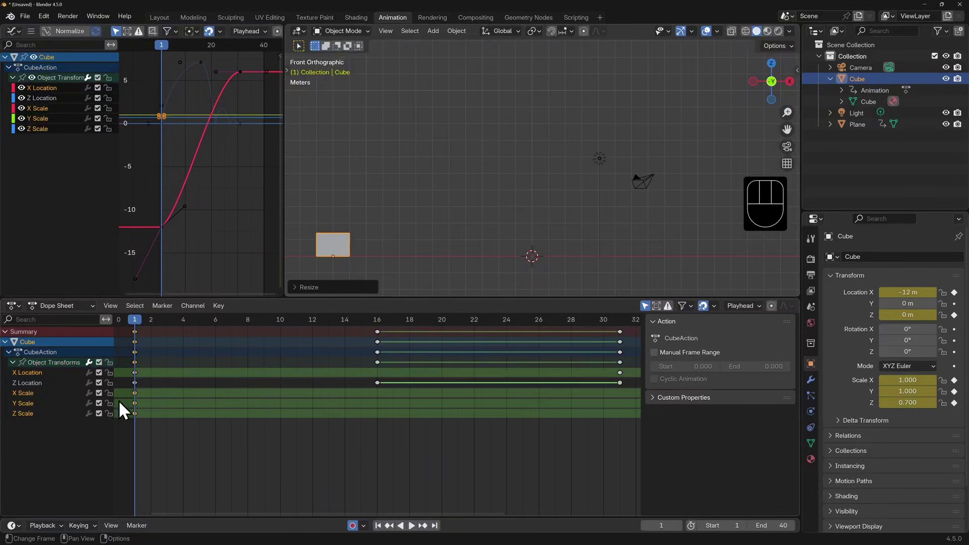
{"action": "left_click", "coordinate": [142, 328]}
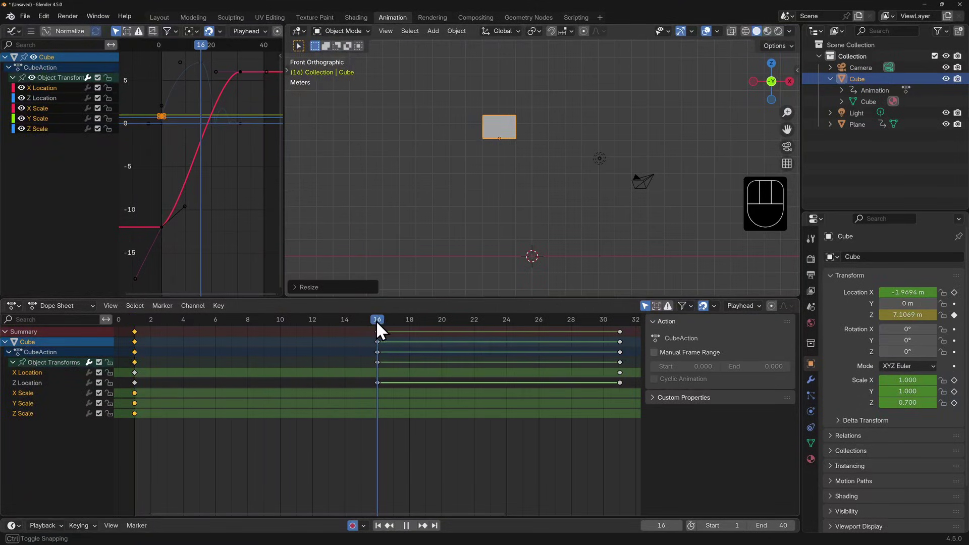
{"action": "key", "text": "s"}
{"action": "key", "text": "z"}
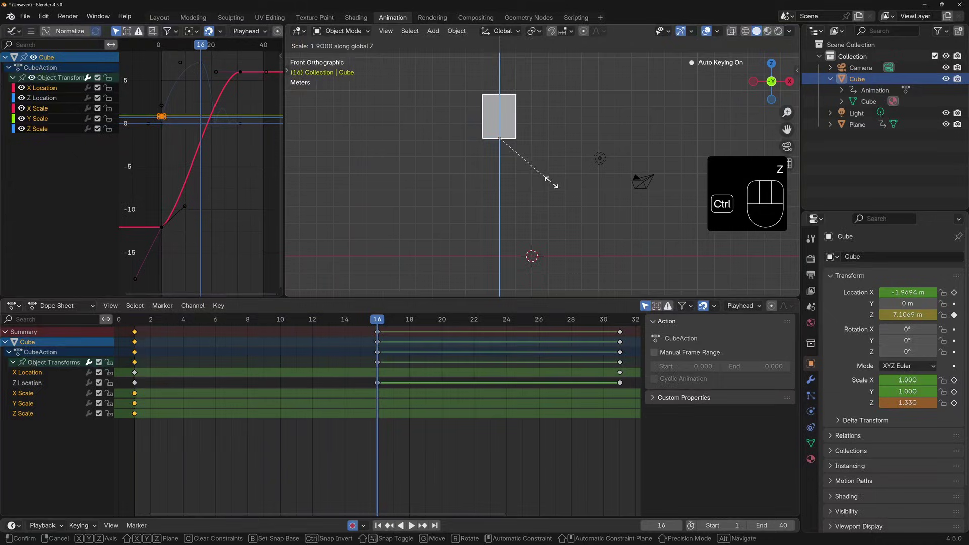
{"action": "left_click", "coordinate": [385, 332]}
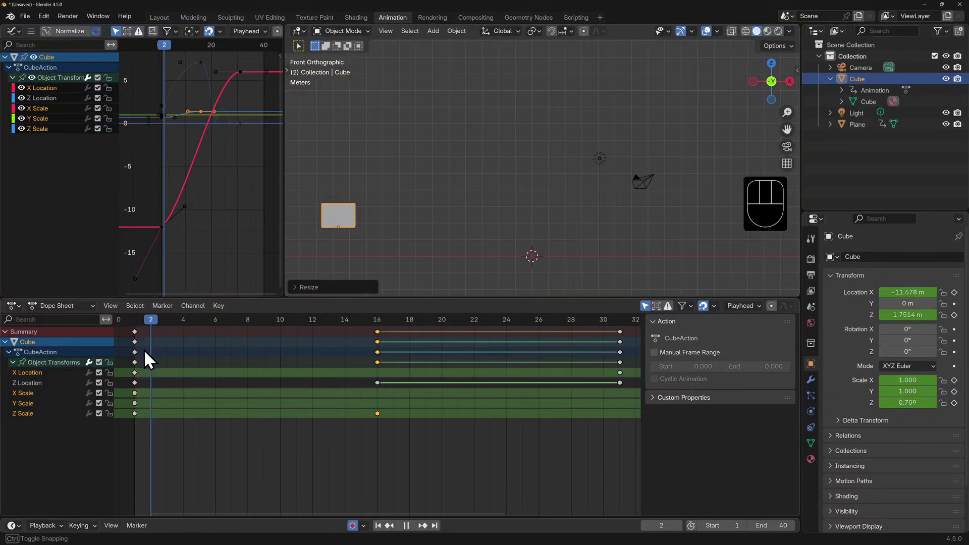
Adjust the cube's Z scale on further bounce frames, reset scale with Alt+S, and play back
{"action": "key", "text": "s"}
{"action": "key", "text": "z"}
{"action": "key", "text": "s"}
{"action": "key", "text": "z"}
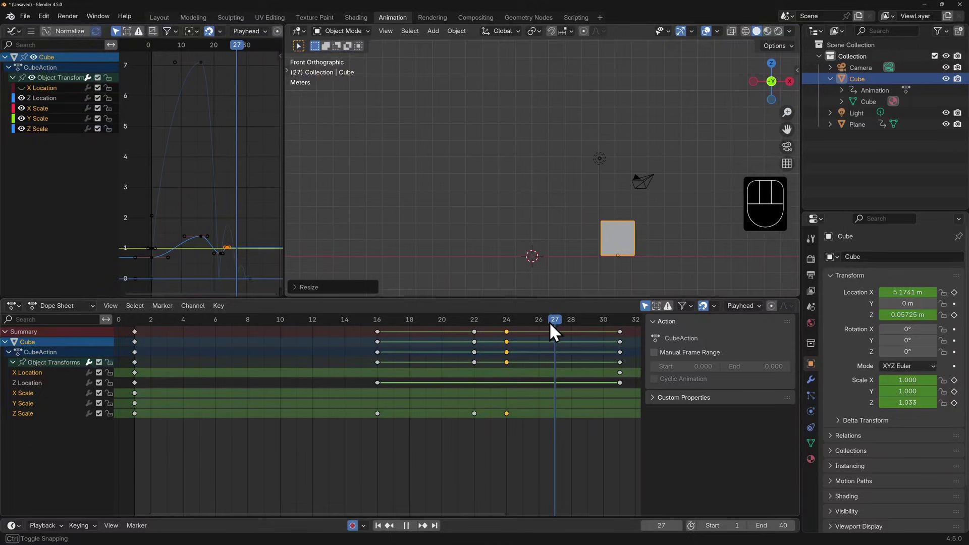
{"action": "key", "text": "s"}
{"action": "key", "text": "z"}
{"action": "key", "text": "s"}
{"action": "key", "text": "z"}
{"action": "left_click", "coordinate": [687, 252]}
{"action": "key", "text": "s"}
{"action": "key", "text": "z"}
{"action": "key", "text": "alt+s"}
{"action": "key", "text": "space"}
Tidy the Z Scale keys in the Dope Sheet, deleting a stray key, and replay the squash-and-stretch
{"action": "left_click_drag", "start_coordinate": [416, 426], "coordinate": [335, 323]}
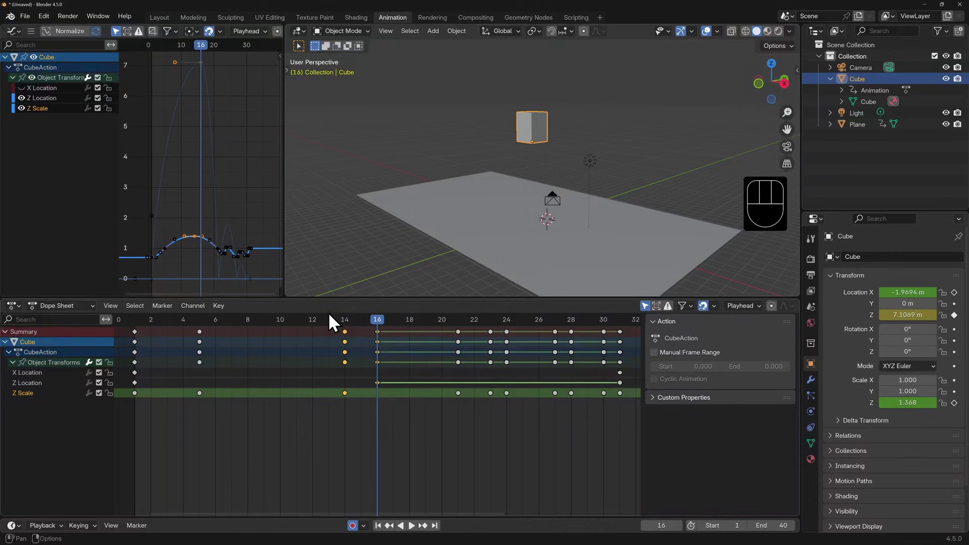
{"action": "key", "text": "g"}
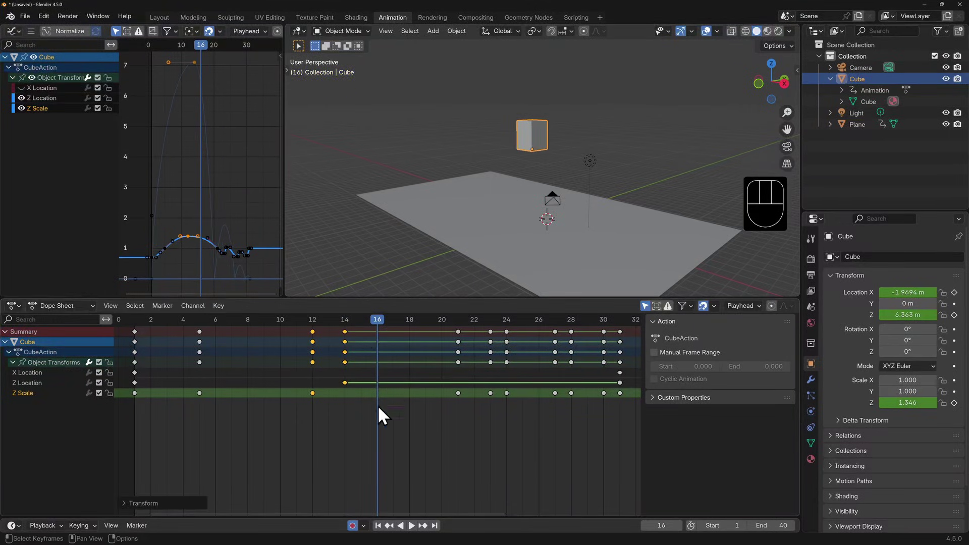
{"action": "key", "text": "space"}
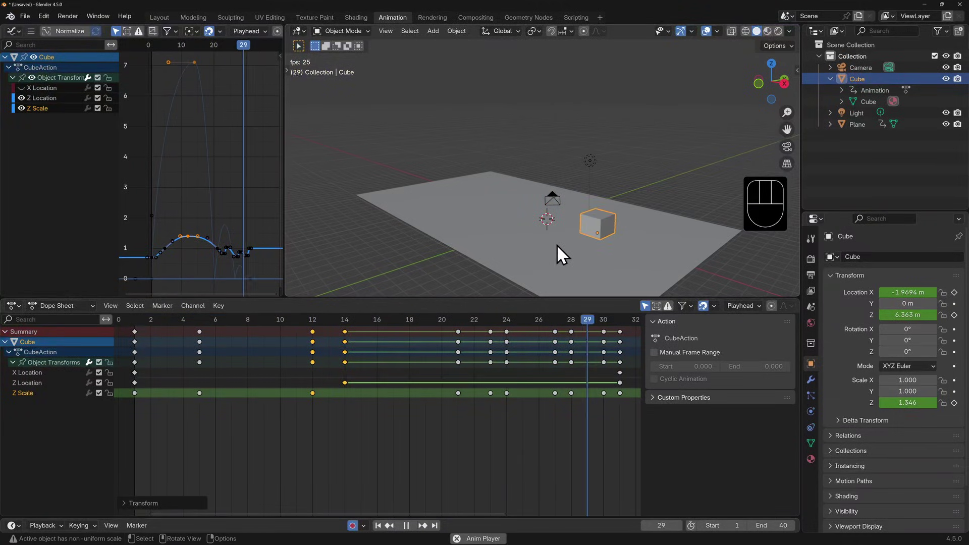
{"action": "key", "text": "space"}
{"action": "left_click", "coordinate": [205, 403]}
{"action": "left_click", "coordinate": [142, 404]}
{"action": "key", "text": "x"}
{"action": "left_click", "coordinate": [203, 403]}
{"action": "key", "text": "g"}
{"action": "key", "text": "space"}
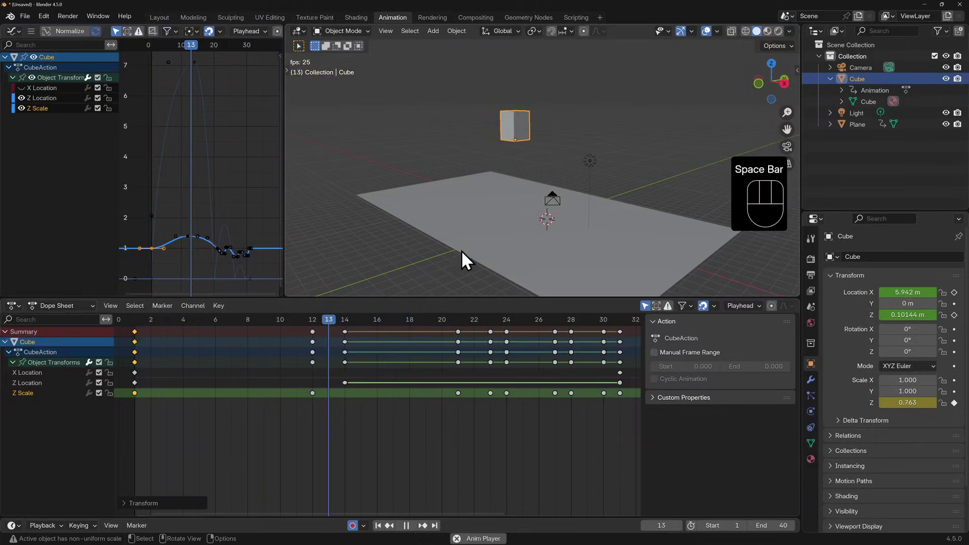
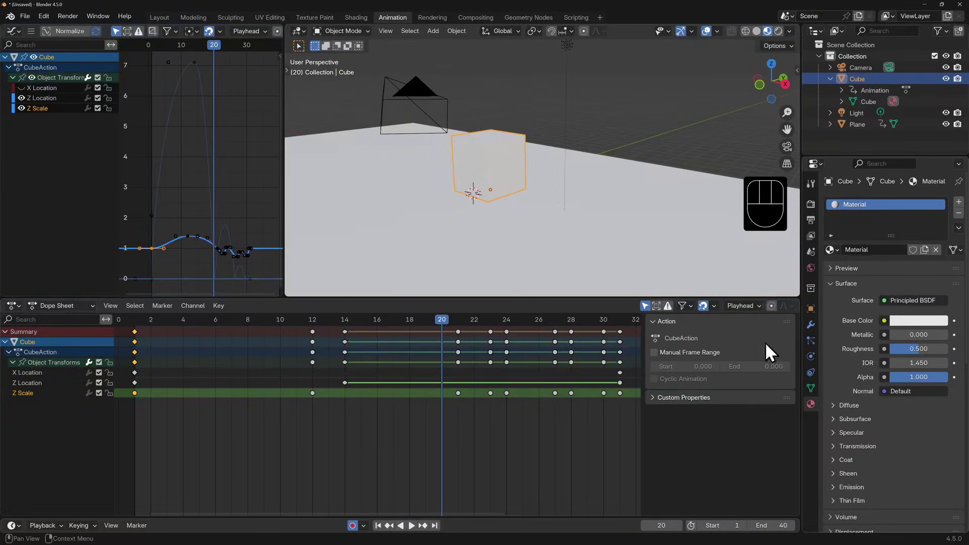
Key a yellow Base Color at frame 20 and expand the material's animation channels
{"action": "left_click", "coordinate": [920, 329]}
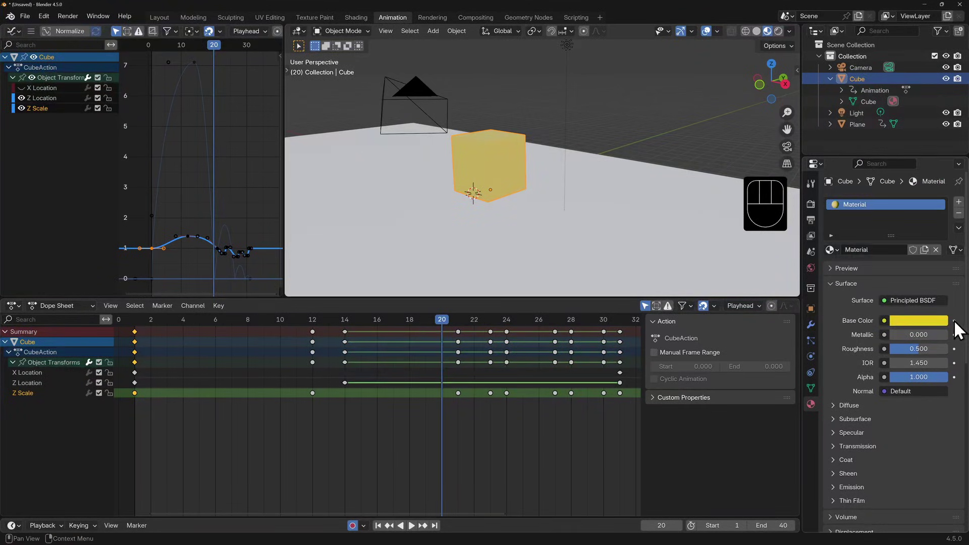
{"action": "left_click", "coordinate": [964, 328]}
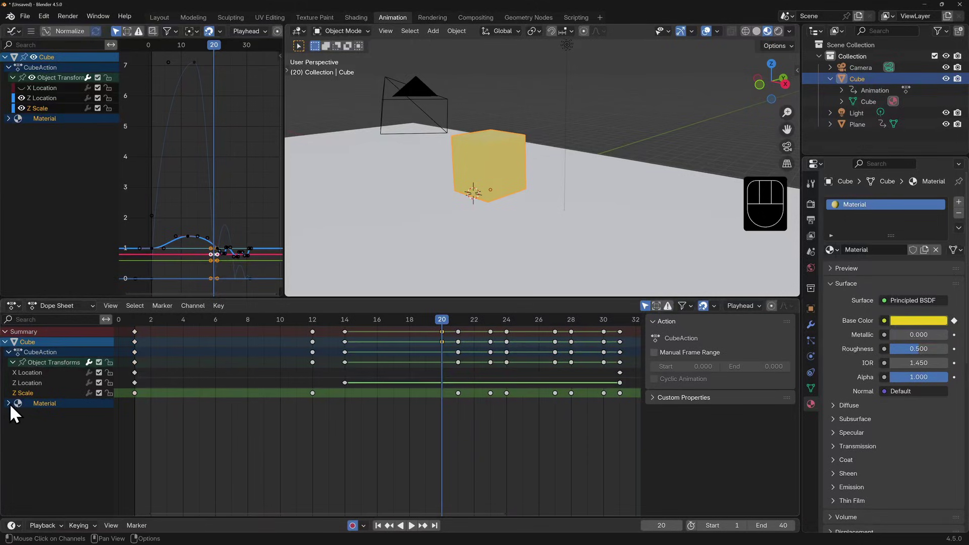
{"action": "left_click", "coordinate": [16, 413]}
{"action": "left_click", "coordinate": [57, 425]}
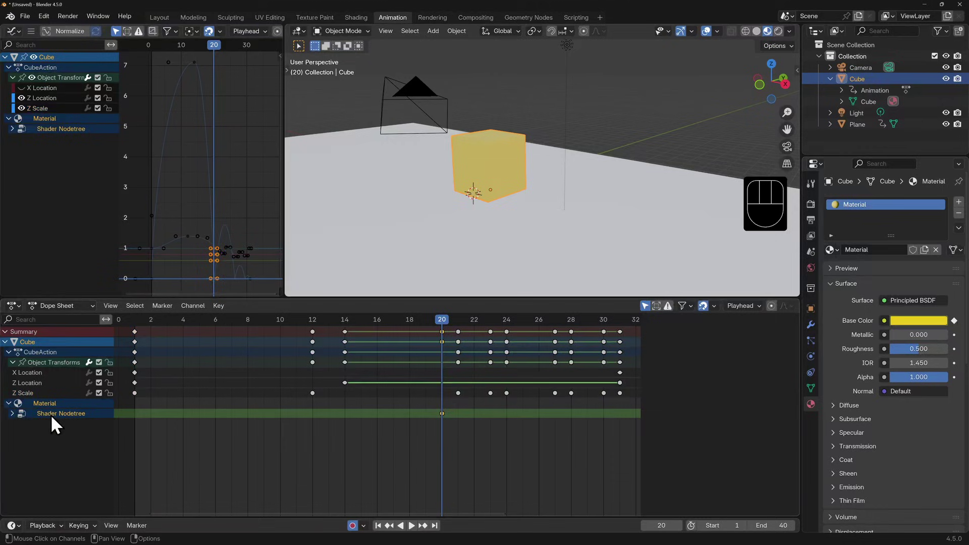
Set the Base Color red at frame 21, then move to frame 27 and pick green
{"action": "left_click_drag", "start_coordinate": [321, 454], "coordinate": [443, 434]}
{"action": "left_click", "coordinate": [448, 423]}
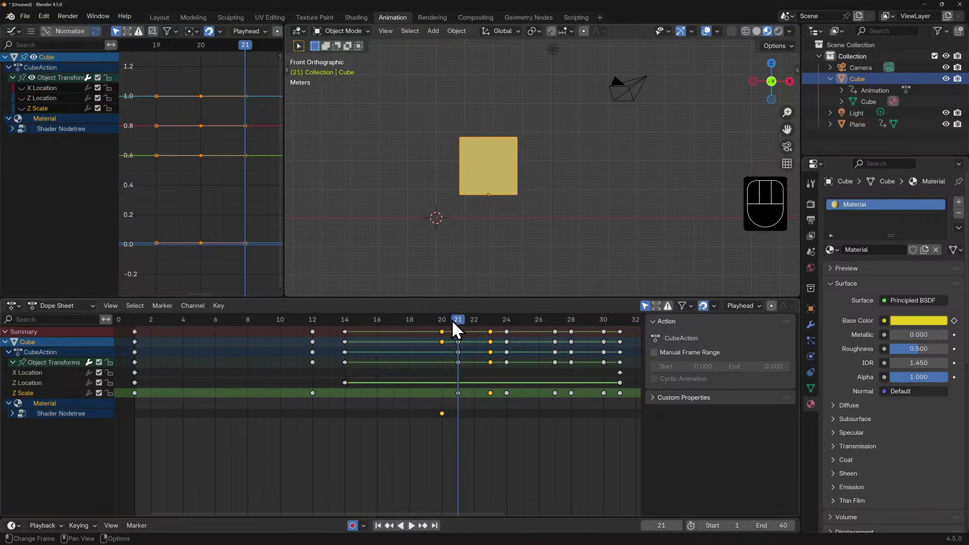
{"action": "left_click", "coordinate": [917, 326]}
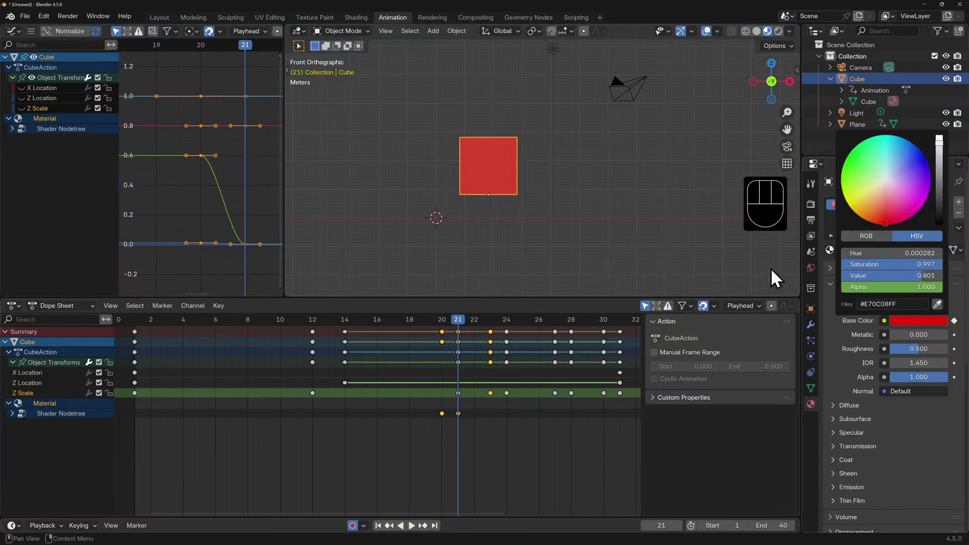
{"action": "left_click_drag", "start_coordinate": [465, 328], "coordinate": [501, 328]}
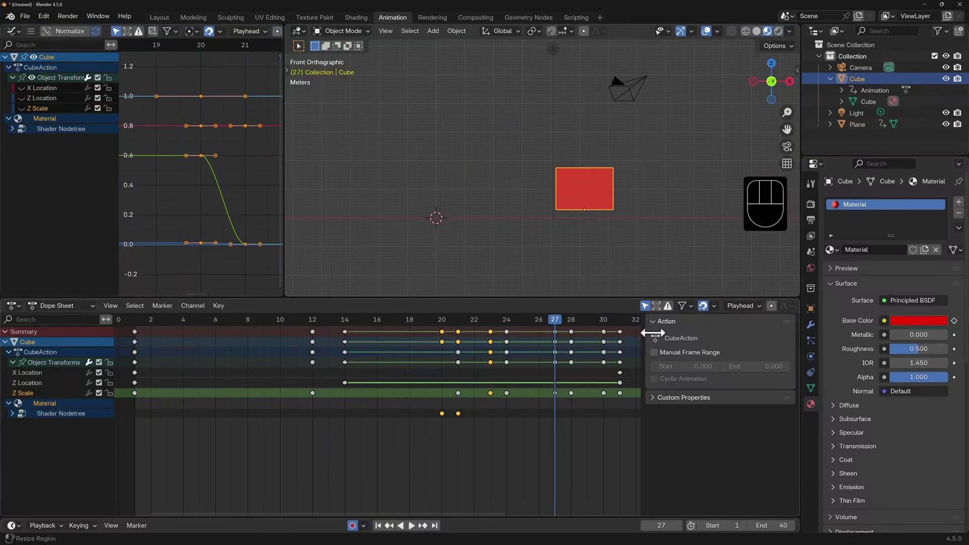
{"action": "left_click", "coordinate": [926, 331]}
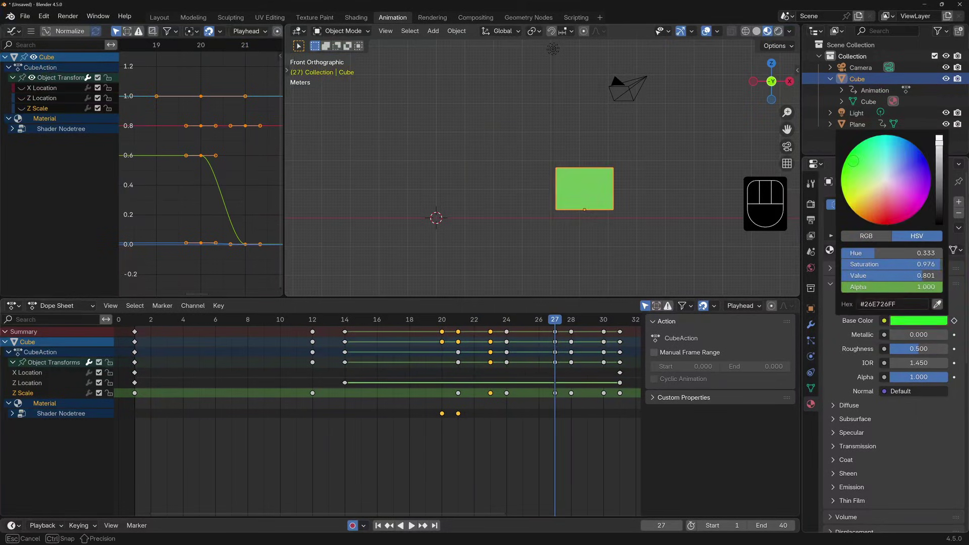
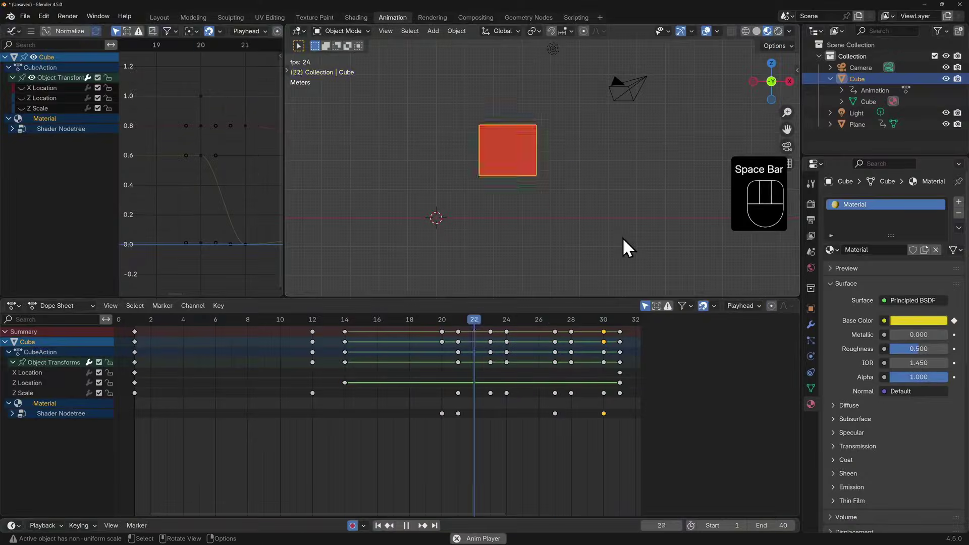
Play back the colour keys and jump to the frame where the cube turns green
{"action": "key", "text": "space"}
{"action": "left_click", "coordinate": [447, 329]}
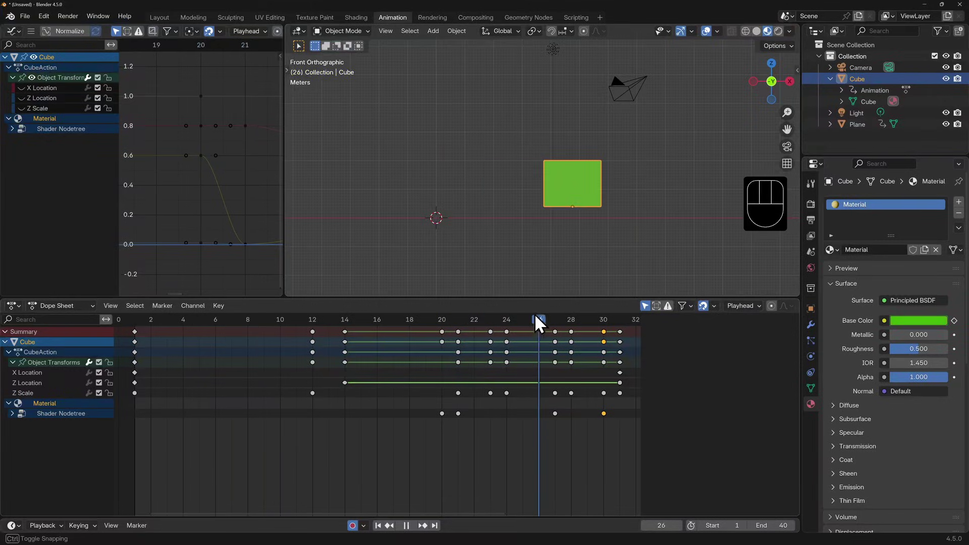
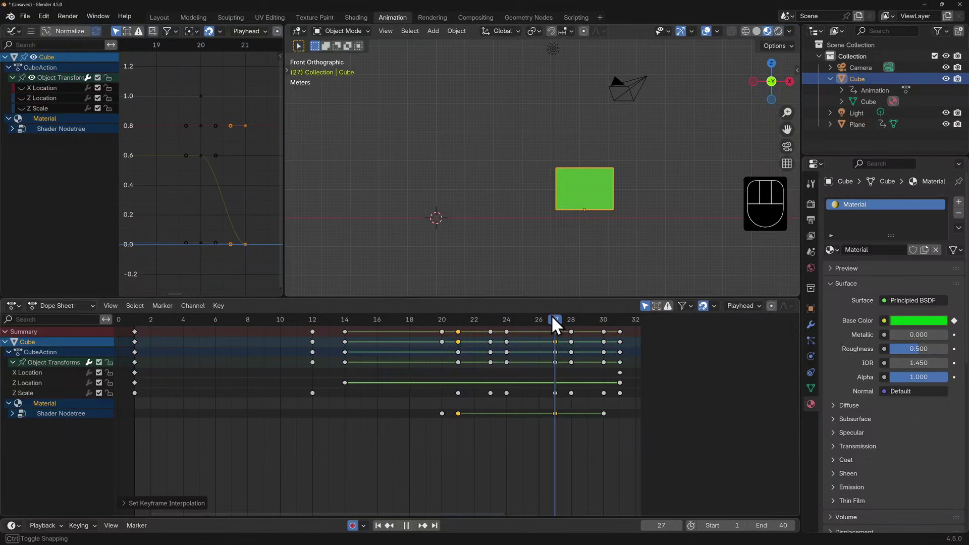
Play the animation to check the colour switches on each bounce, stopping at frame 36
{"action": "key", "text": "space"}
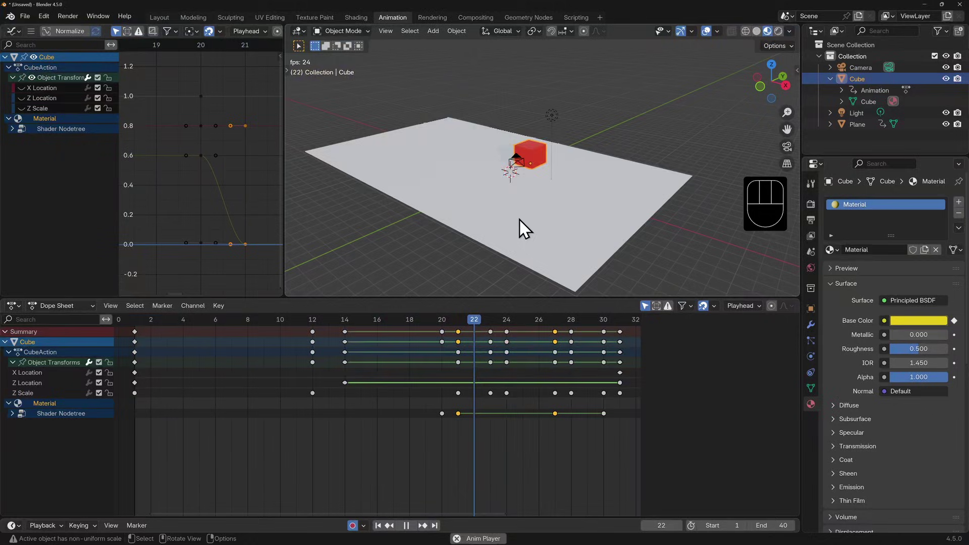
{"action": "key", "text": "space"}
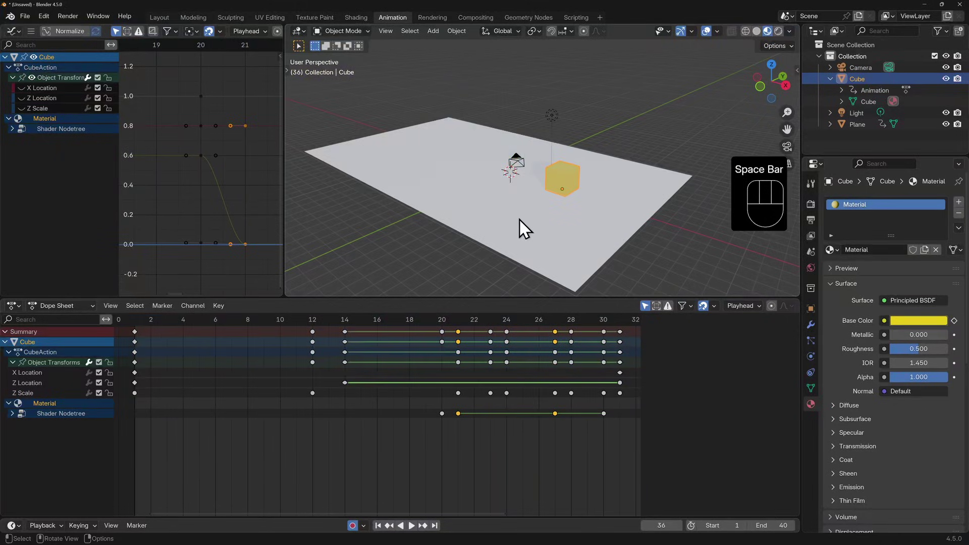
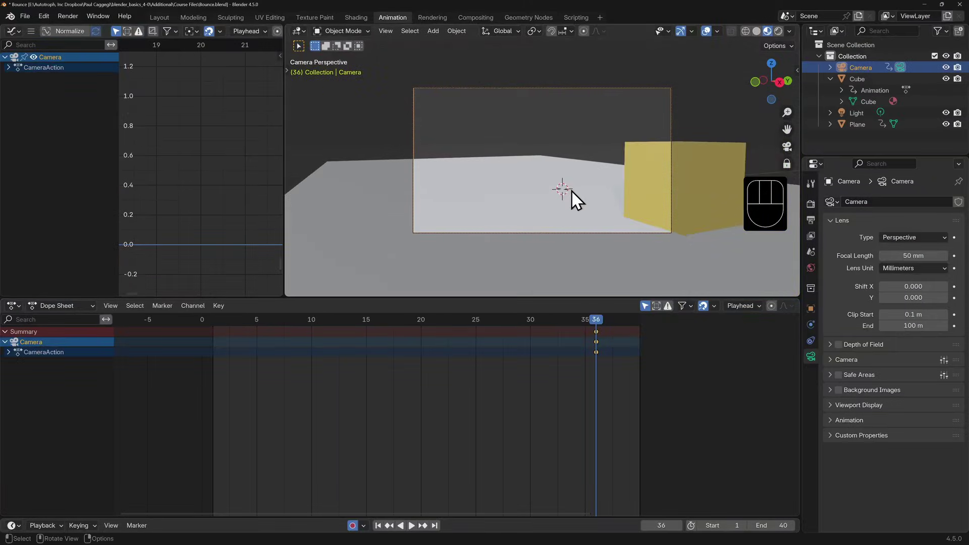
Move the camera in camera view to frame the cube at frame 36, then return to frame 1
{"action": "left_click_drag", "start_coordinate": [564, 193], "coordinate": [486, 185]}
{"action": "left_click_drag", "start_coordinate": [498, 196], "coordinate": [501, 185]}
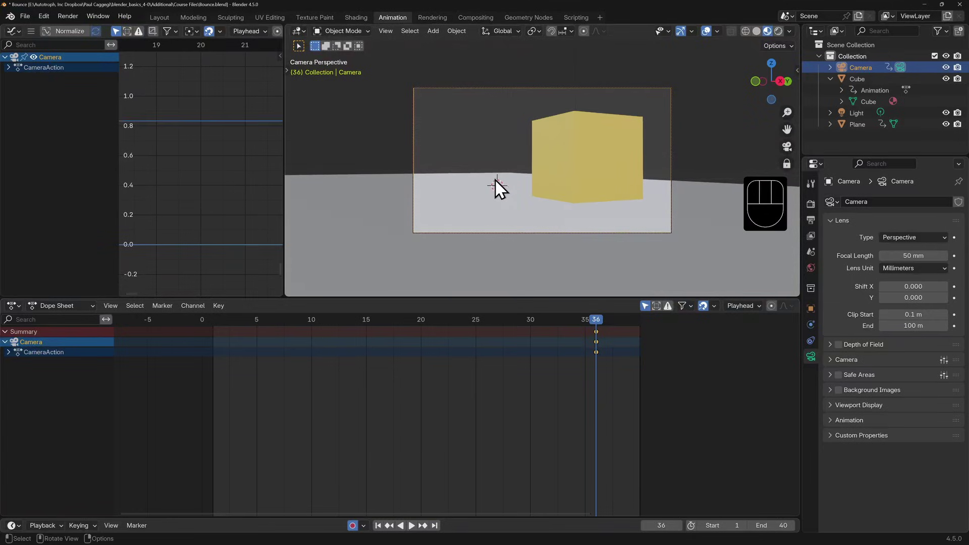
{"action": "left_click_drag", "start_coordinate": [505, 194], "coordinate": [504, 202]}
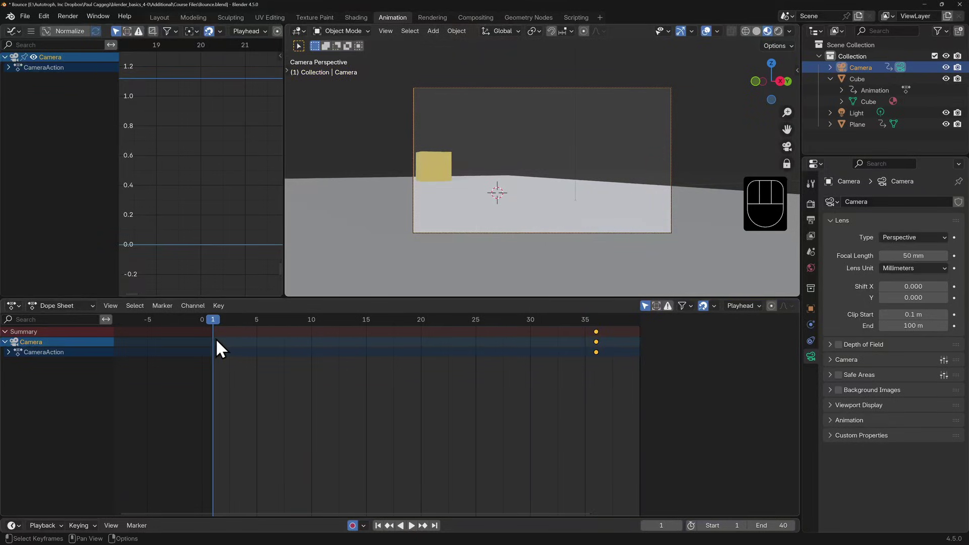
Reposition the camera to frame the cube's start at frame 1, then move to frame 15
{"action": "key", "text": "g"}
{"action": "left_click_drag", "start_coordinate": [457, 204], "coordinate": [437, 179]}
{"action": "left_click_drag", "start_coordinate": [430, 183], "coordinate": [483, 161]}
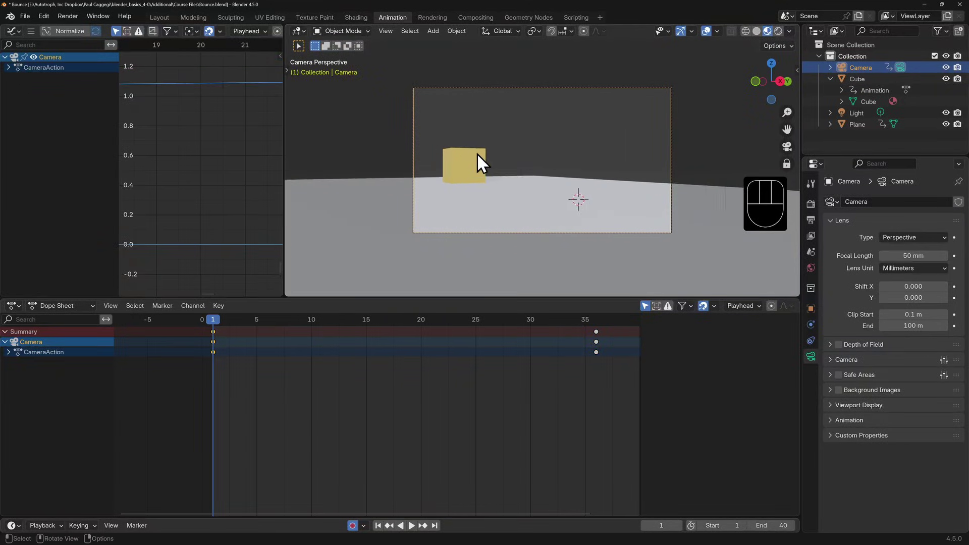
{"action": "middle_click", "coordinate": [496, 187]}
{"action": "left_click_drag", "start_coordinate": [481, 191], "coordinate": [463, 183]}
{"action": "middle_click", "coordinate": [462, 186]}
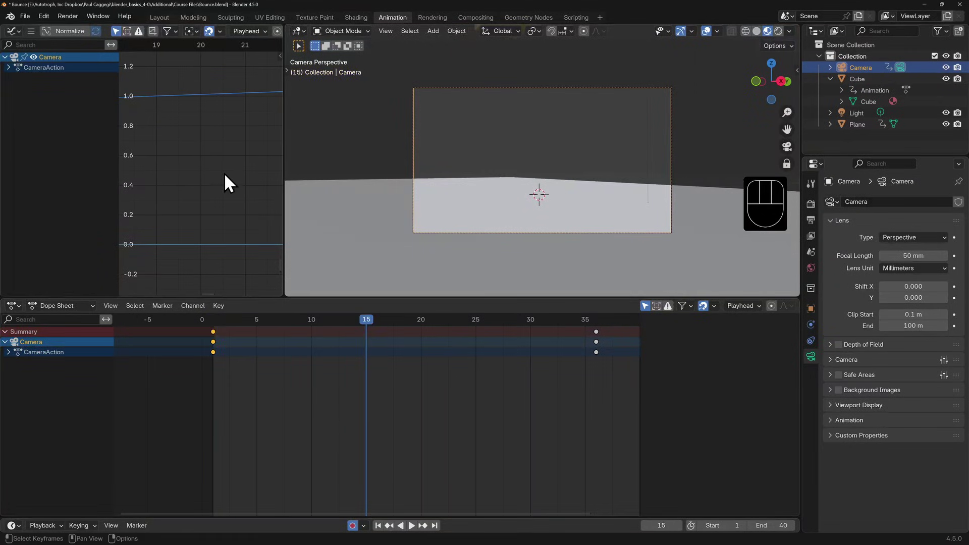
{"action": "key", "text": "Home"}
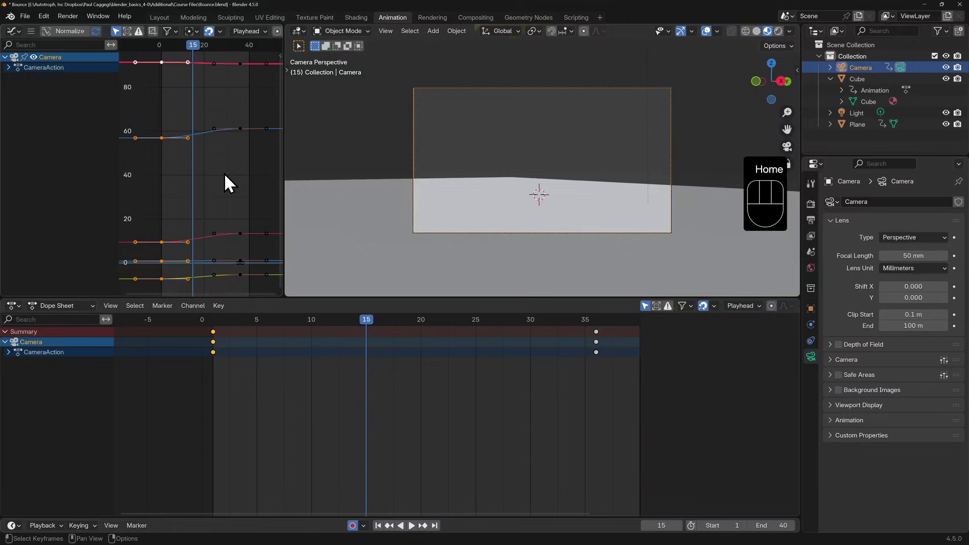
Re-aim the camera at the cube at frames 15 and 20 so it follows the bounce
{"action": "left_click_drag", "start_coordinate": [518, 164], "coordinate": [496, 218]}
{"action": "left_click_drag", "start_coordinate": [494, 191], "coordinate": [502, 200]}
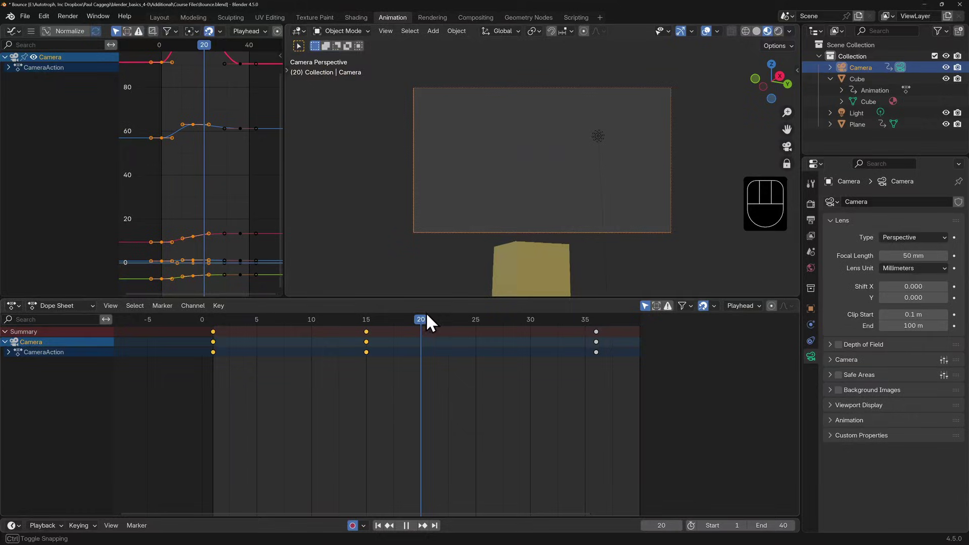
{"action": "left_click_drag", "start_coordinate": [523, 209], "coordinate": [522, 235]}
{"action": "left_click_drag", "start_coordinate": [511, 204], "coordinate": [507, 122]}
{"action": "middle_click", "coordinate": [577, 233]}
{"action": "middle_click", "coordinate": [564, 226]}
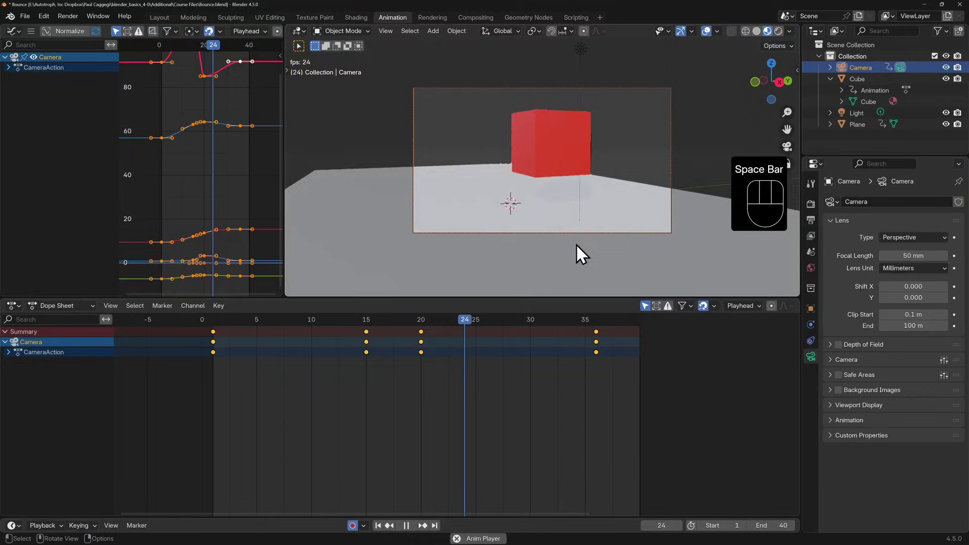